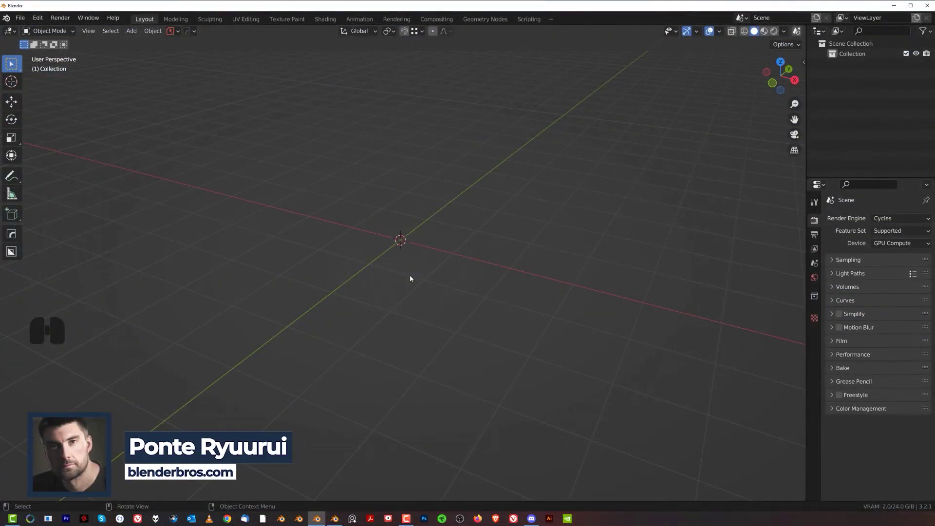
Step: Orbit and zoom the empty scene into position for adding the cube
middle_click(415, 262)
middle_click(425, 259)
middle_click(430, 267)
scroll("down", 3)
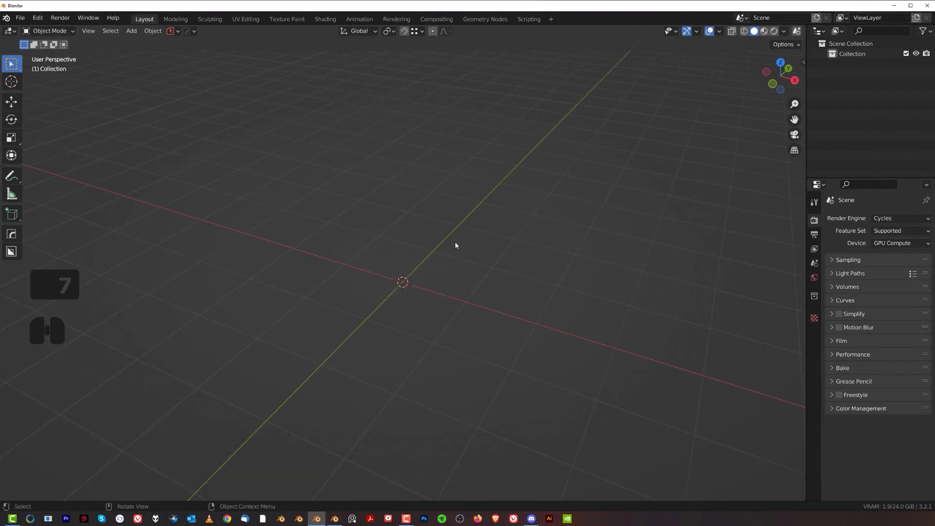
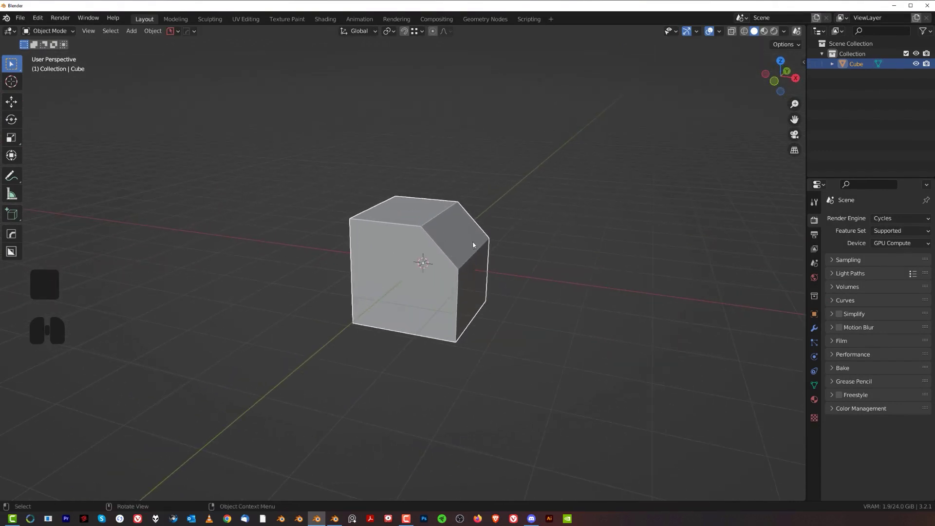
Step: Inspect the chamfered cube from several sides and select it ready for the mirror gizmo
left_click_drag(459, 231, 466, 232)
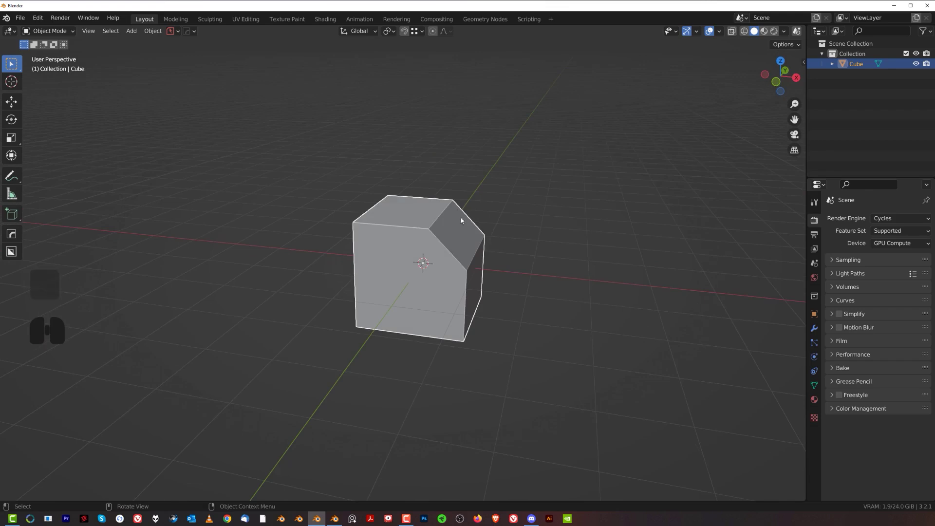
left_click_drag(449, 242, 458, 231)
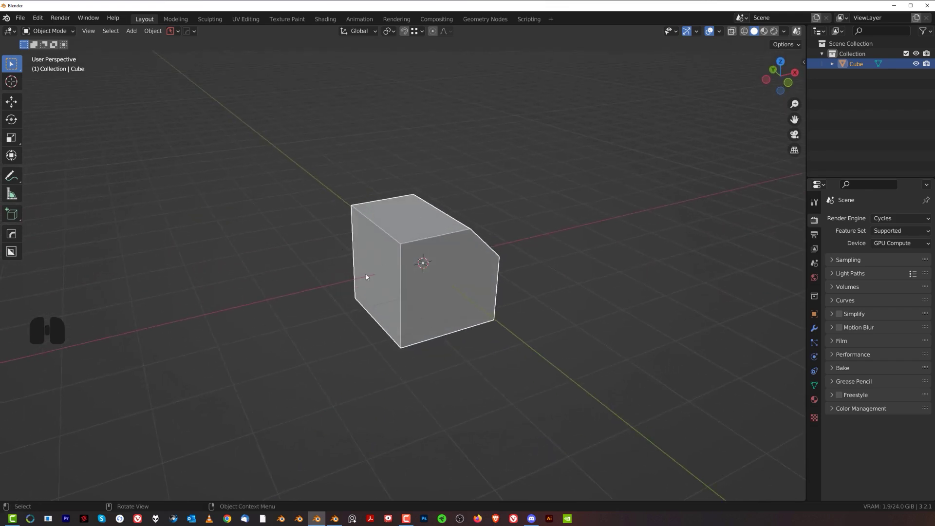
middle_click(397, 227)
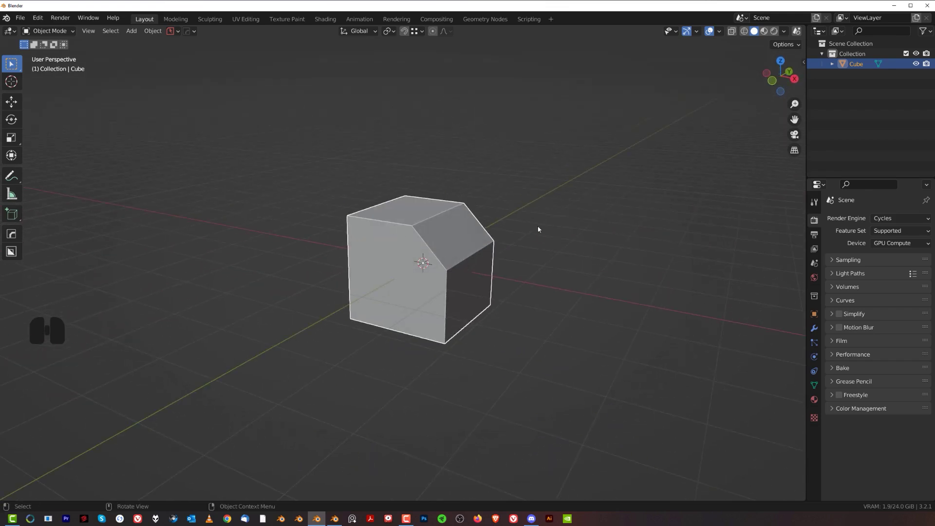
left_click(446, 215)
key("f")
key("g")
right_click(542, 171)
scroll("down", 3)
Step: Bring up the HardOps mirror gizmo with Alt+X, hide its help overlay and view the cube from above
key("alt+x")
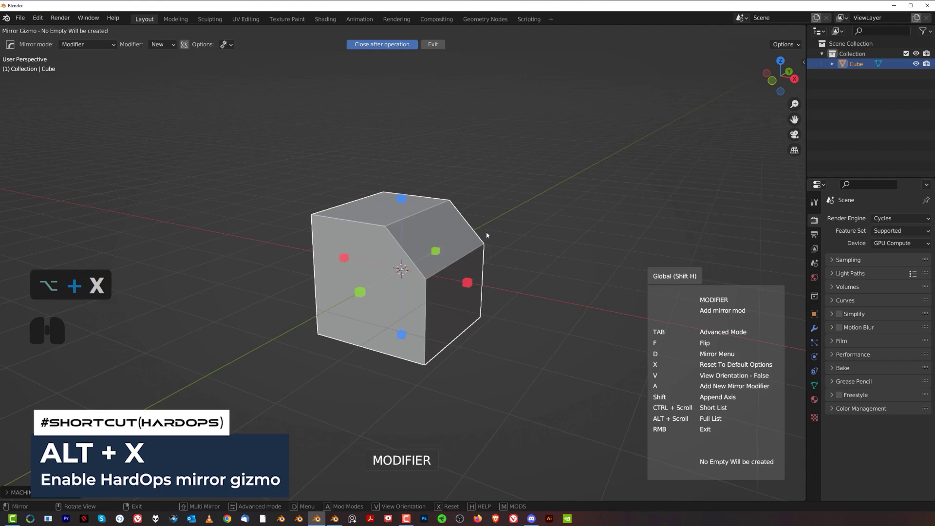
key("h")
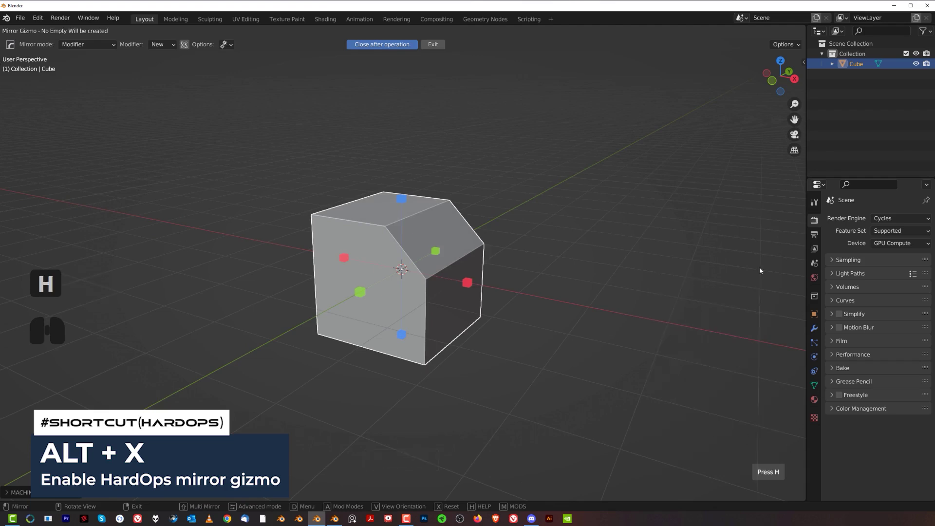
left_click_drag(551, 266, 524, 271)
key("KP_9")
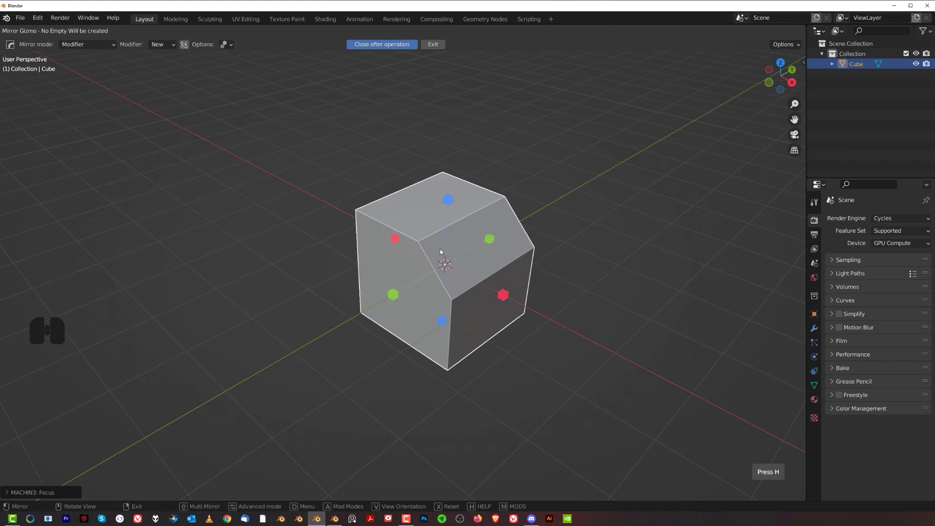
middle_click(537, 259)
middle_click(546, 215)
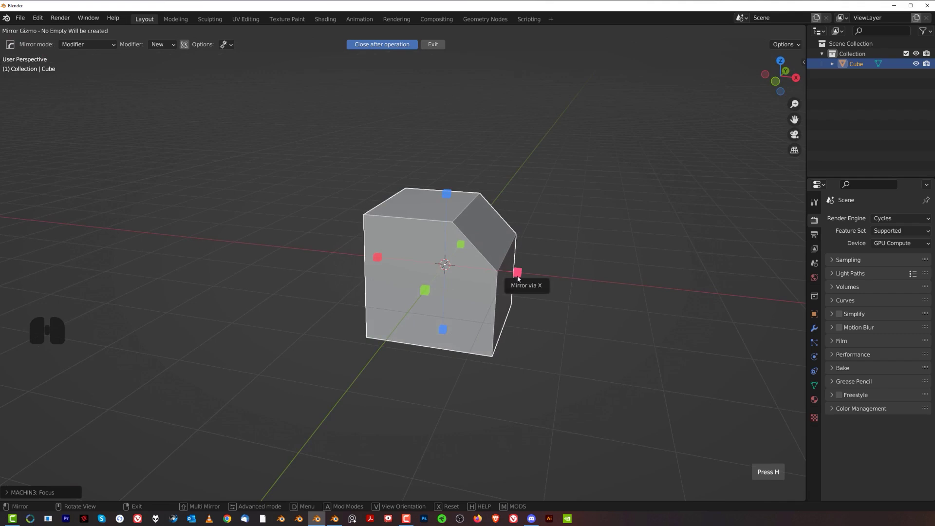
Step: Re-invoke the mirror gizmo and orbit around the cube with its axis handles showing
key("alt+x")
middle_click(554, 254)
middle_click(526, 274)
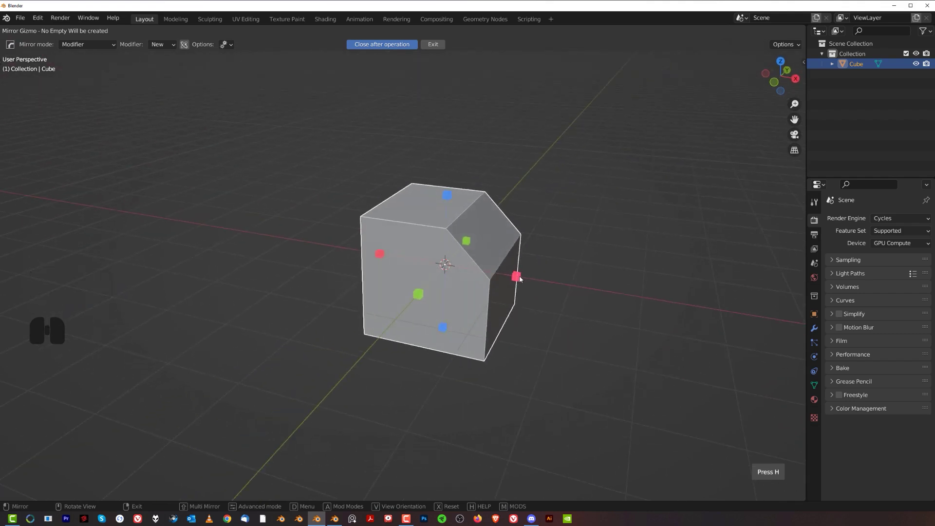
middle_click(531, 259)
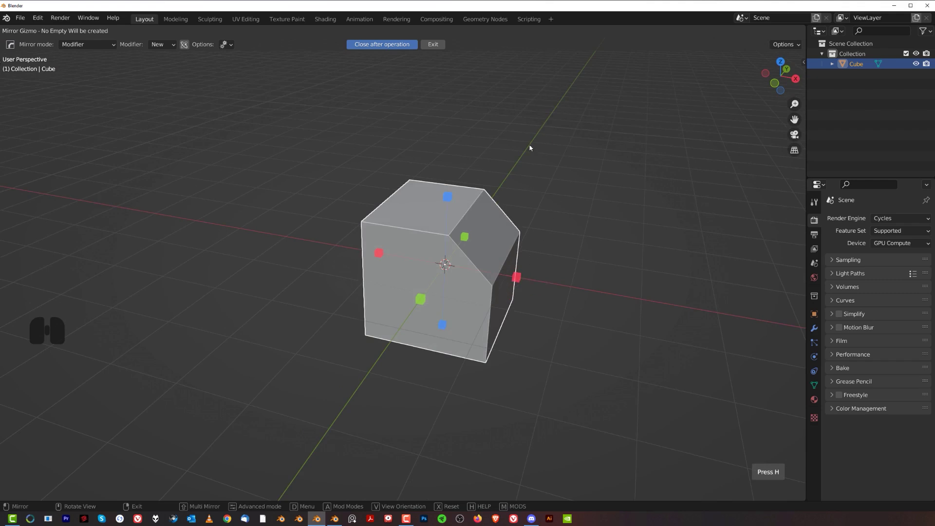
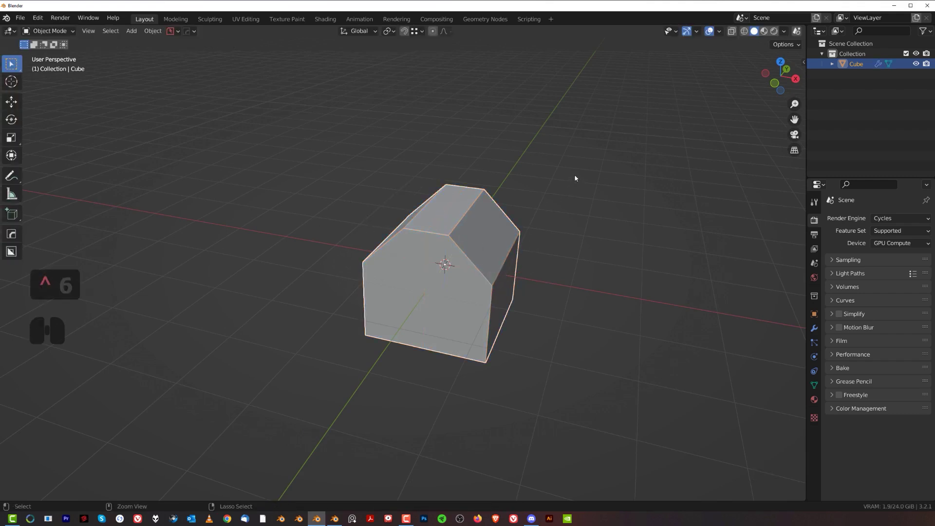
Step: Review the Hops_Mirror modifier in the HOps Helper, close it and inspect the X-mirrored cube
key("ctrl+`")
left_click_drag(610, 175, 663, 70)
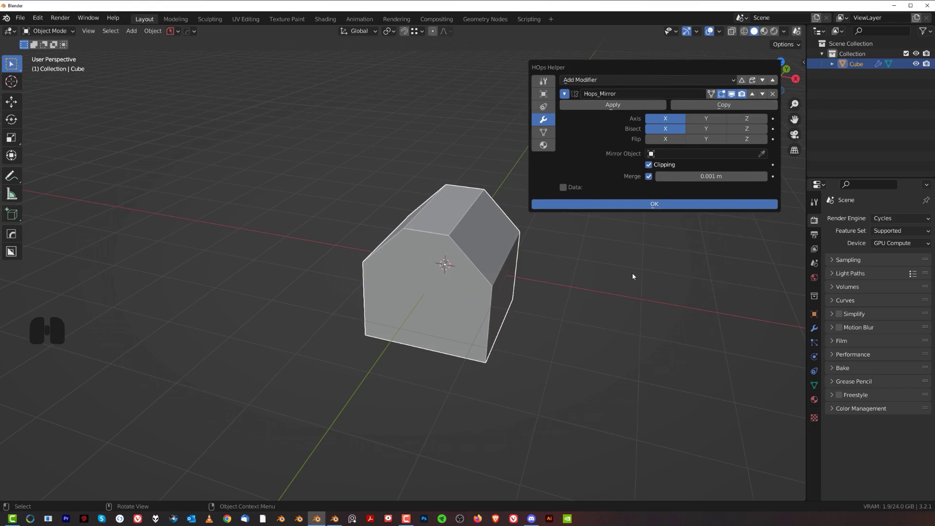
left_click(637, 254)
middle_click(498, 287)
middle_click(519, 258)
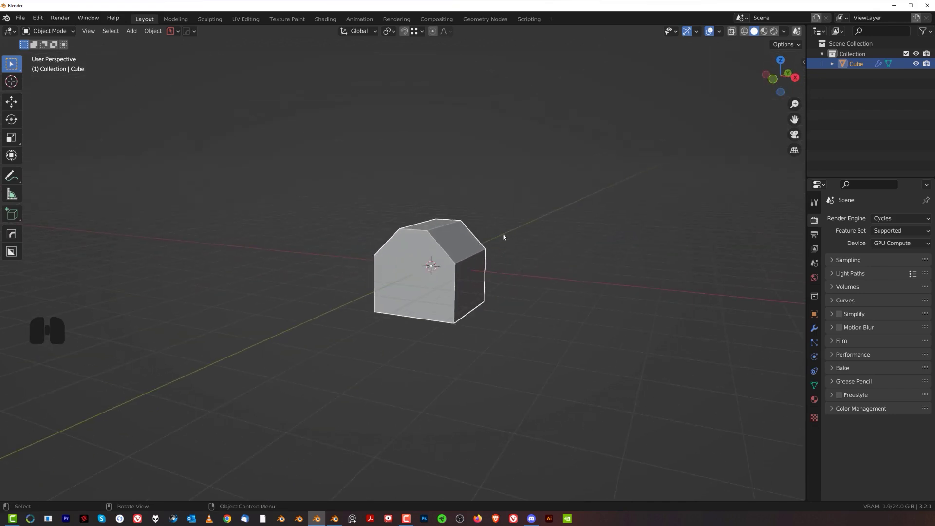
middle_click(458, 250)
middle_click(458, 250)
middle_click(474, 240)
Step: Mirror the cube across Z with the gizmo and check the modifier now lists X and Z
key("alt+x")
left_click(449, 191)
key("ctrl+`")
left_click_drag(605, 212, 656, 128)
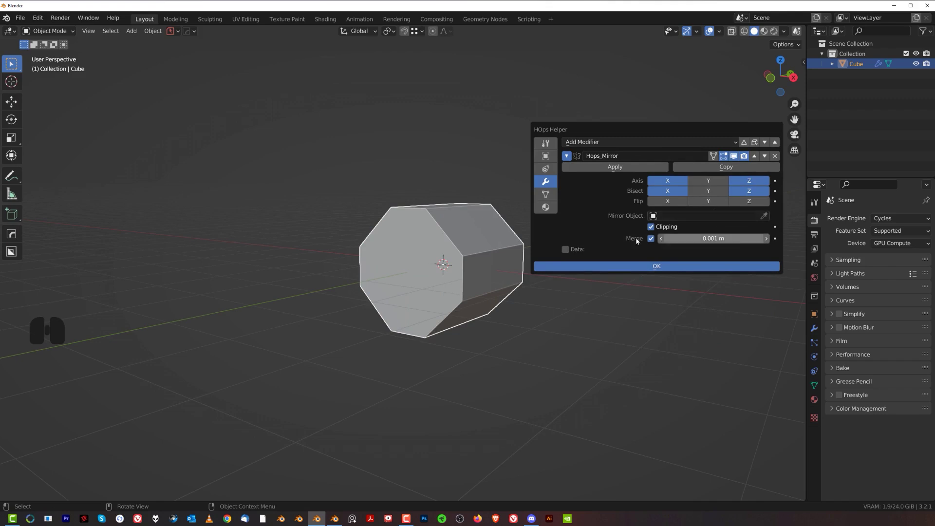
Step: Move the octagonal prism along X to sit off to the right of the origin
key("2")
key("shift+3")
middle_click(474, 256)
key("g")
key("x")
left_click(635, 345)
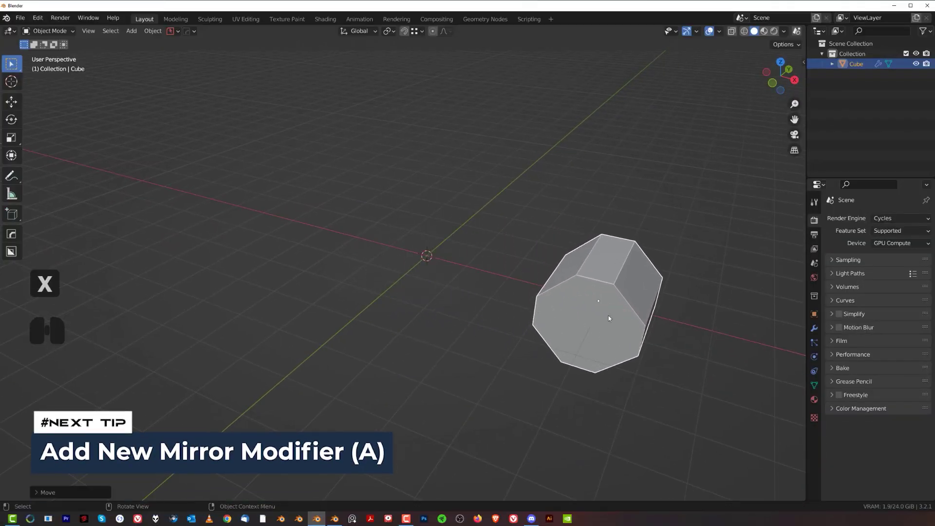
Step: Add a new default cube at the origin via Shift+A beside the prism
key("shift+a")
left_click(550, 290)
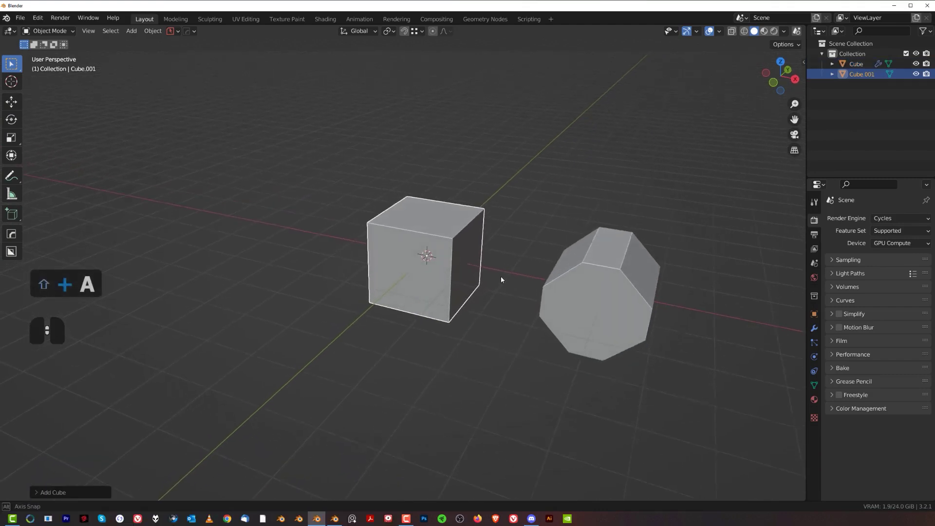
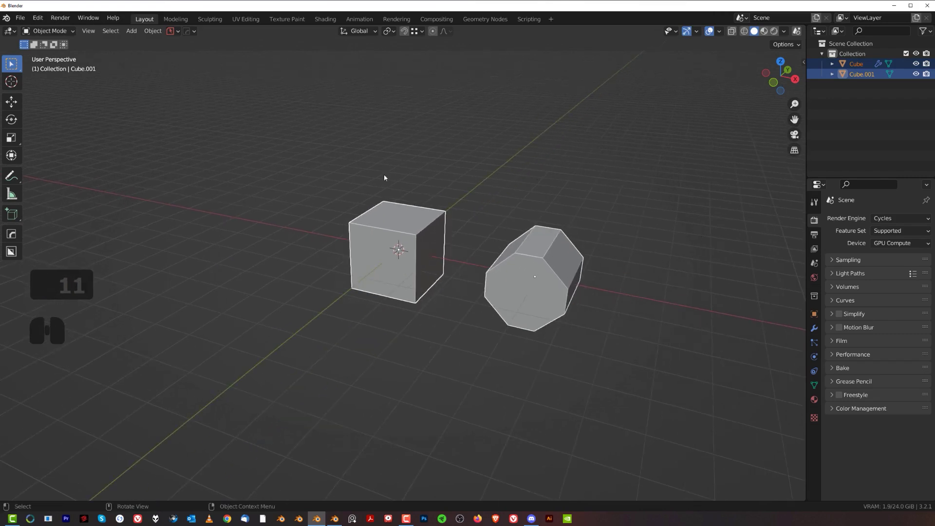
Step: Try a trial mirror of both objects with the HardOps gizmo and inspect the result
key("alt+x")
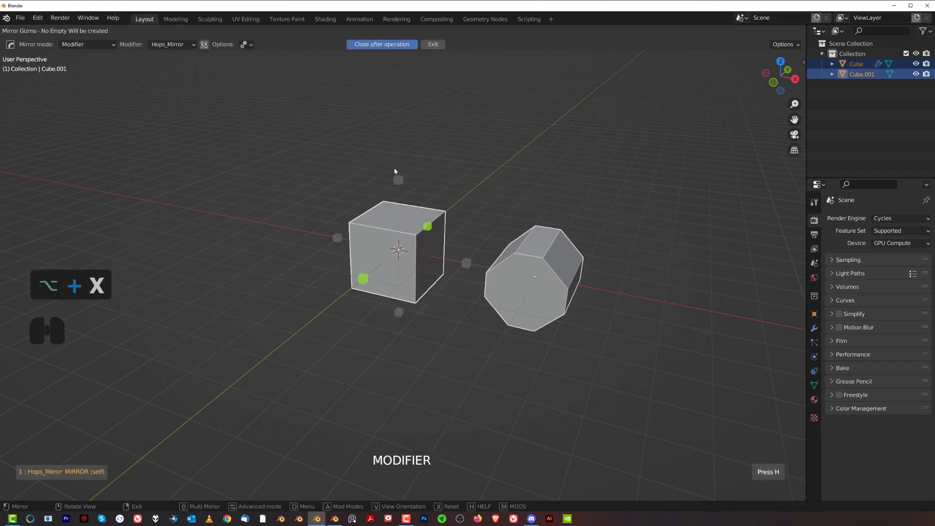
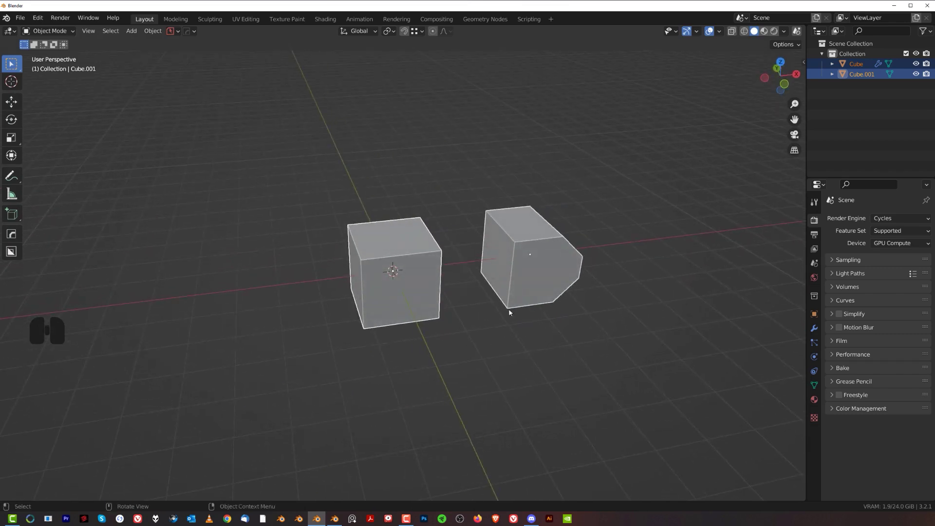
key("alt+x")
left_click(464, 261)
middle_click(436, 267)
middle_click(345, 259)
Step: Undo the trial mirror, select the octagonal prism and show its Hops_Mirror settings in the HOps Helper
key("ctrl+z")
key("ctrl+z")
right_click(590, 191)
left_click(597, 226)
key("ctrl+`")
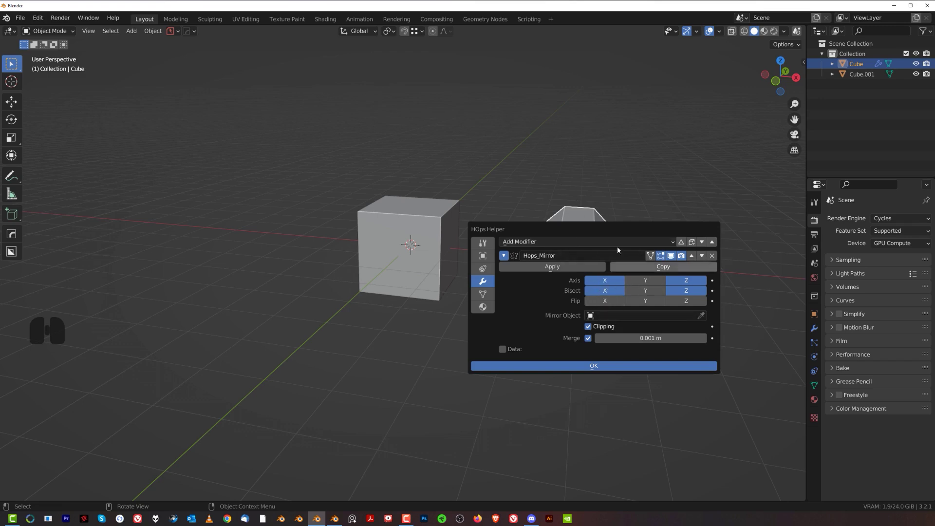
Step: Select the prism then the plain cube and bring up the mirror gizmo with its help overlay
middle_click(555, 208)
middle_click(546, 206)
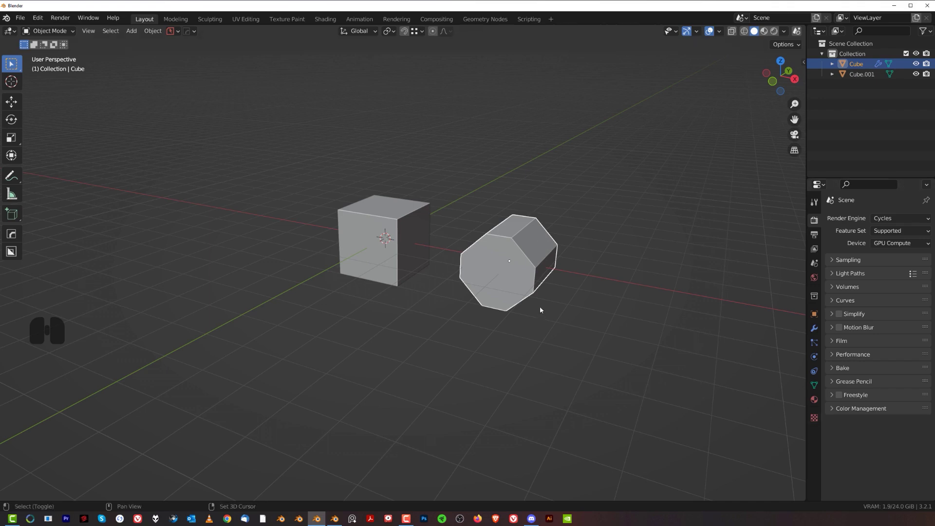
middle_click(602, 330)
left_click(540, 250)
left_click(397, 210)
key("alt+x")
key("h")
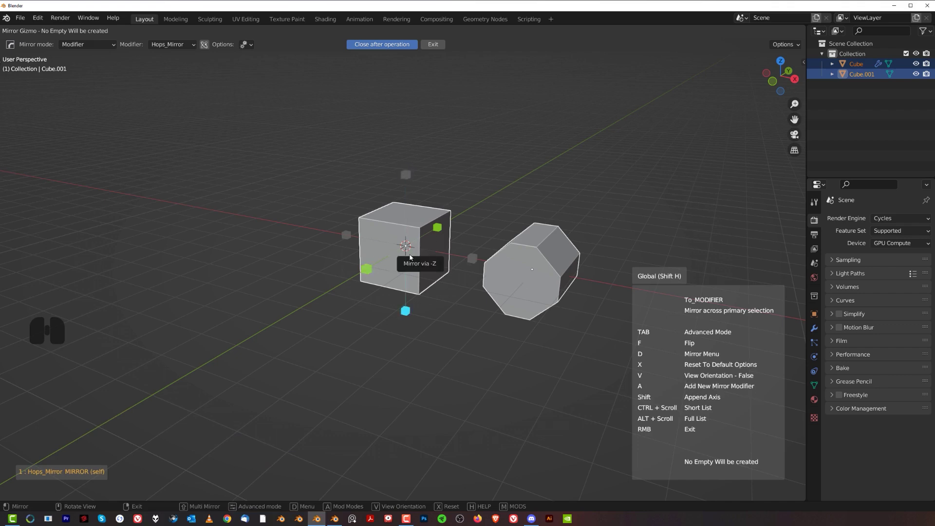
Step: Add a new mirror modifier duplicating the prism across the plain cube on X and check it in the HOps Helper
key("a")
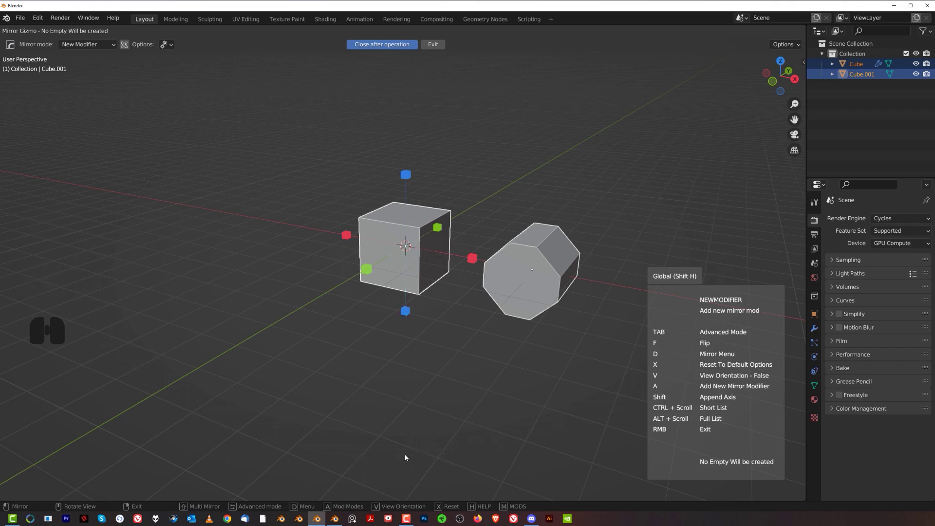
left_click(474, 260)
left_click_drag(458, 287, 484, 298)
left_click(532, 260)
key("ctrl+`")
left_click_drag(566, 252, 711, 91)
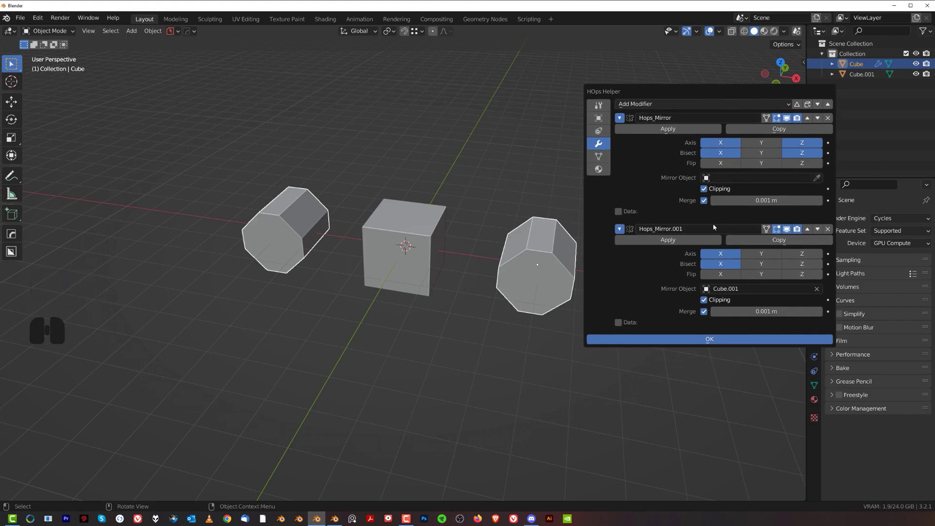
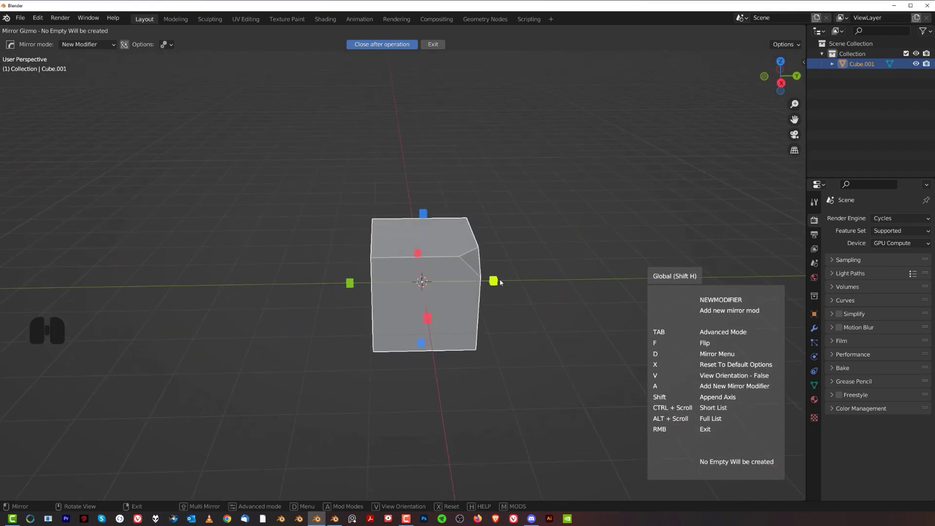
Step: Try a gizmo axis handle on the cube, then undo the mirror steps back to one chamfered corner
left_click(498, 280)
key("alt+x")
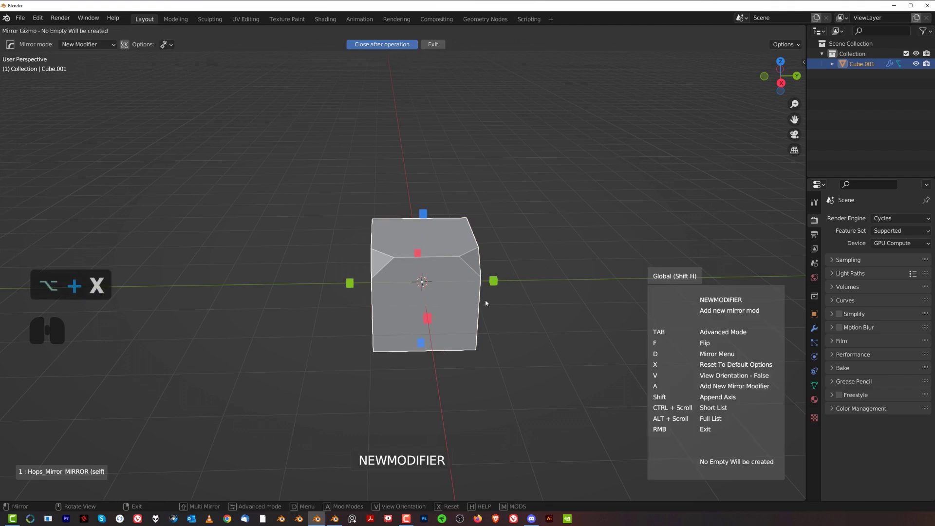
middle_click(553, 314)
left_click(497, 302)
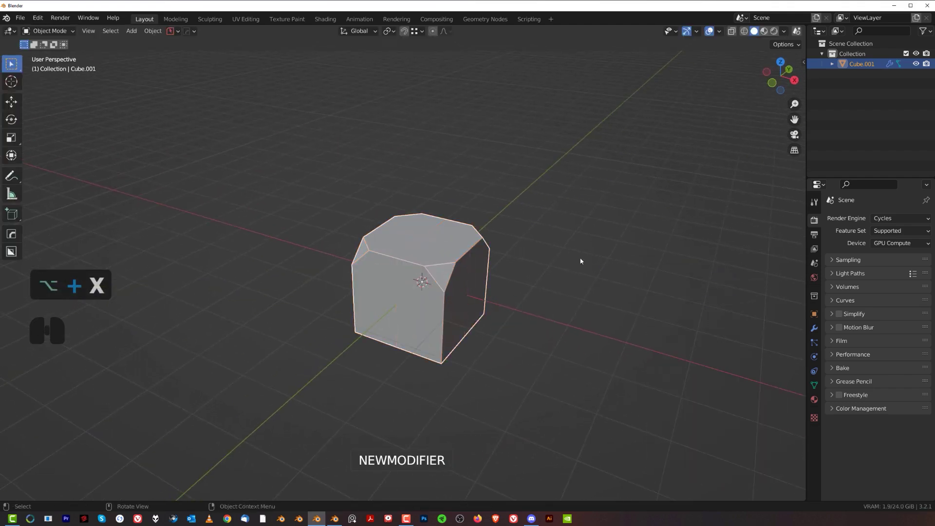
key("ctrl+z")
key("ctrl+z")
middle_click(617, 240)
Step: Use the gizmo in New Modifier mode to add three separate mirror modifiers, then leave the gizmo
key("alt+x")
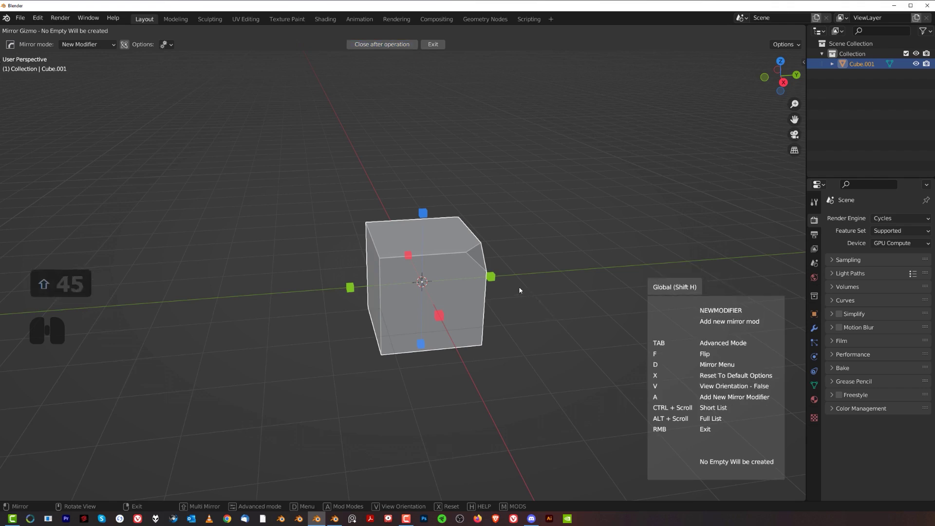
left_click(497, 279)
left_click(444, 319)
type("⇧ 113")
left_click(425, 214)
type("⇧ 140")
left_click_drag(509, 301, 576, 247)
right_click(563, 227)
left_click_drag(579, 234, 521, 275)
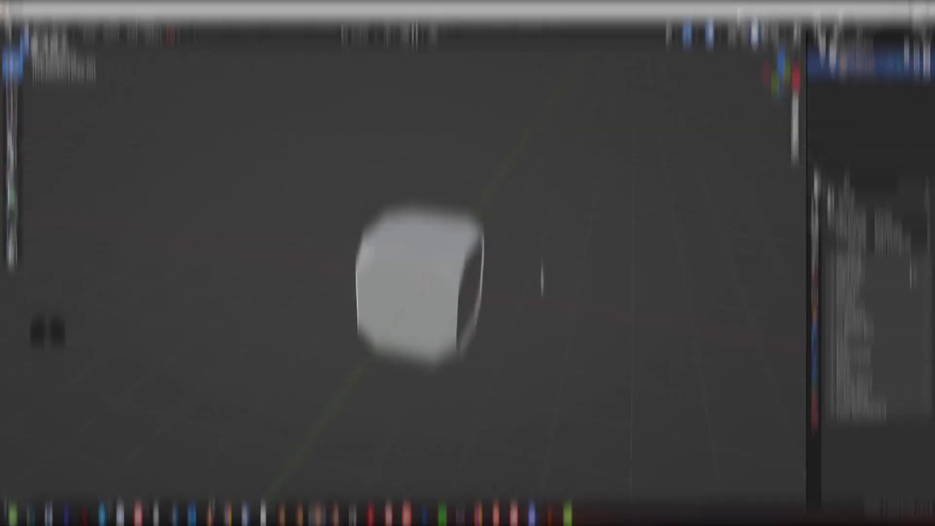
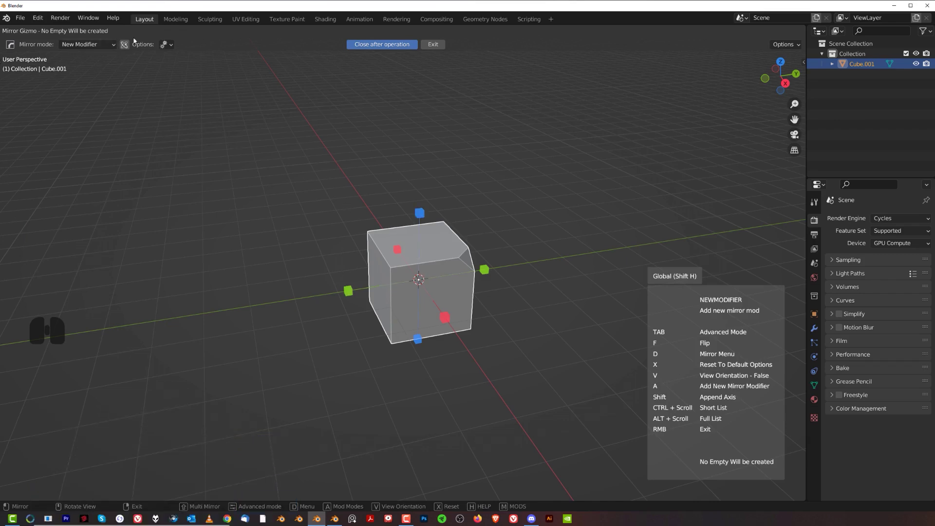
Step: Switch the gizmo's Mirror mode to Modifier in the operator panel
left_click(108, 47)
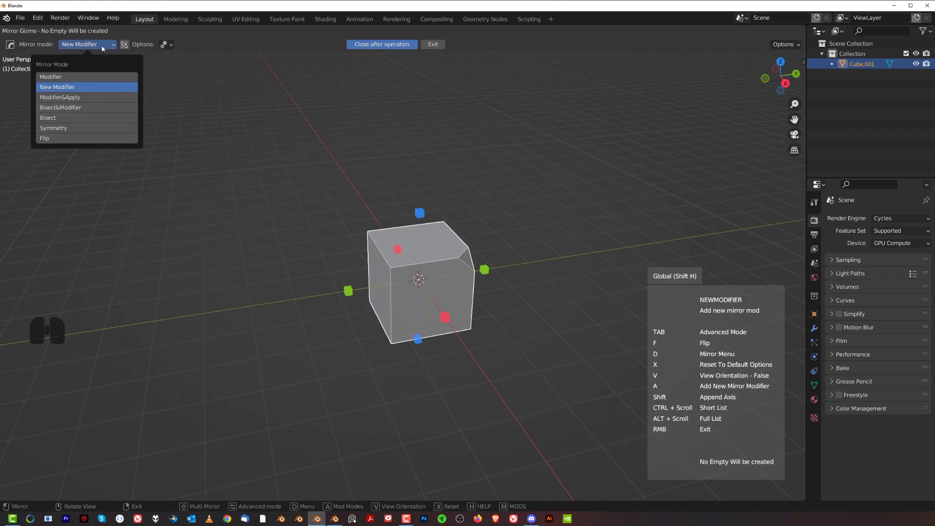
left_click(104, 39)
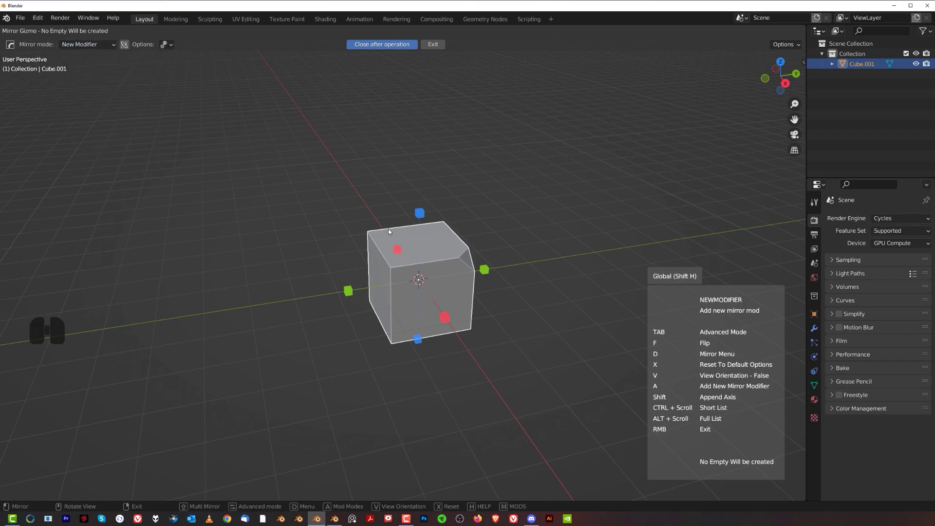
key("x")
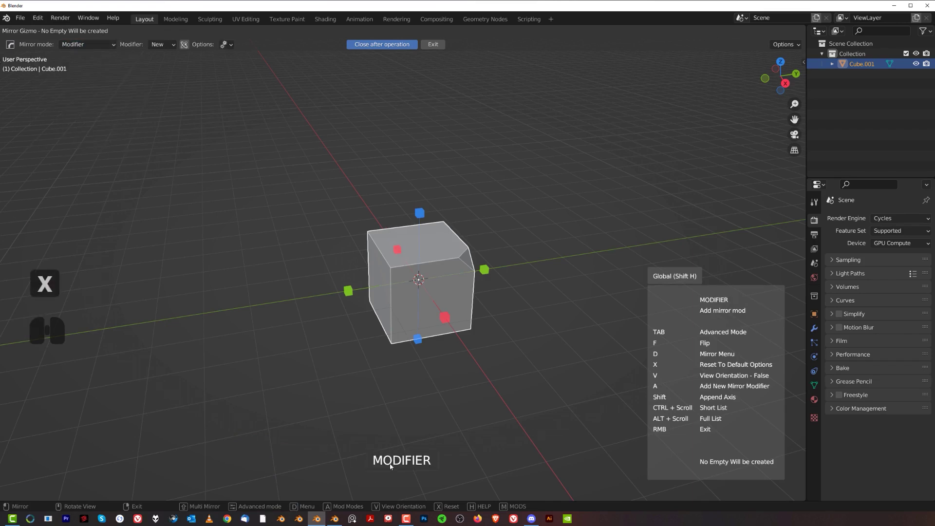
left_click(102, 44)
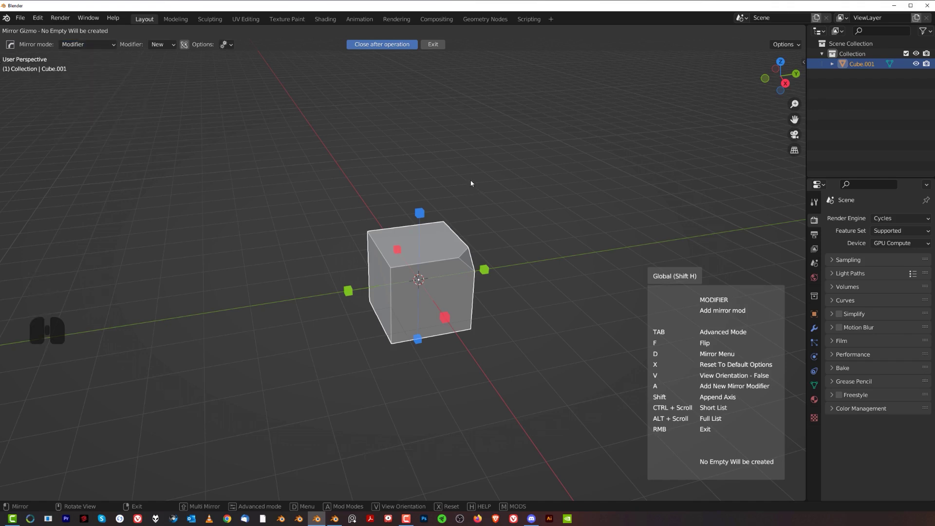
key("shift+2")
Step: Mirror the cube across the axes with a Hops_Mirror modifier and inspect the result
left_click(489, 269)
left_click(446, 321)
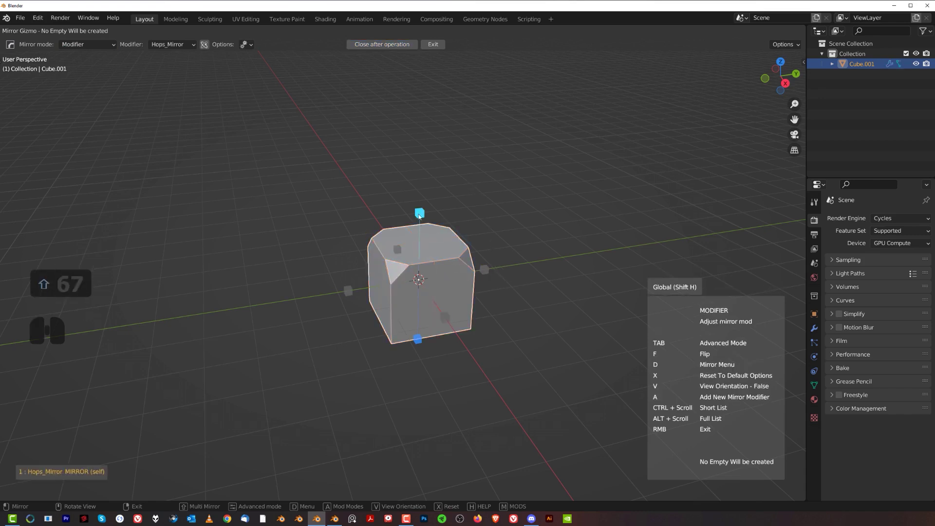
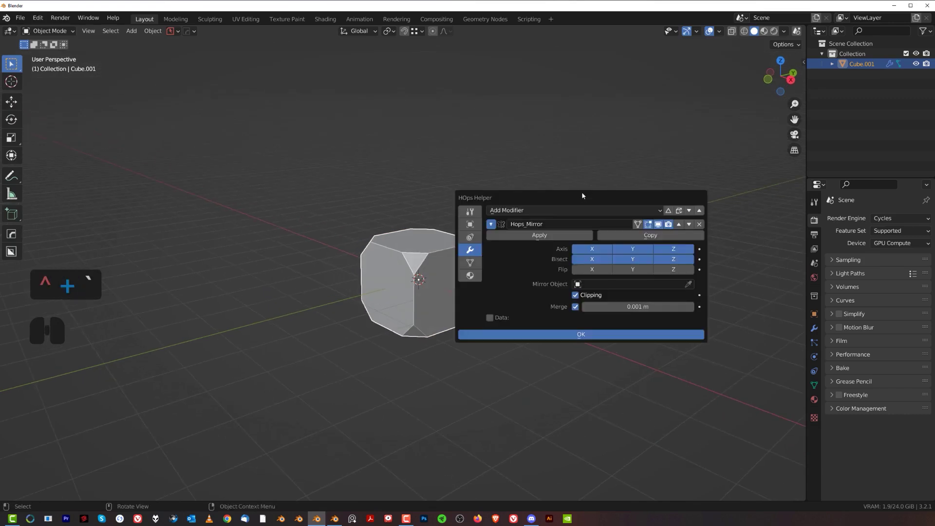
left_click_drag(615, 174, 635, 131)
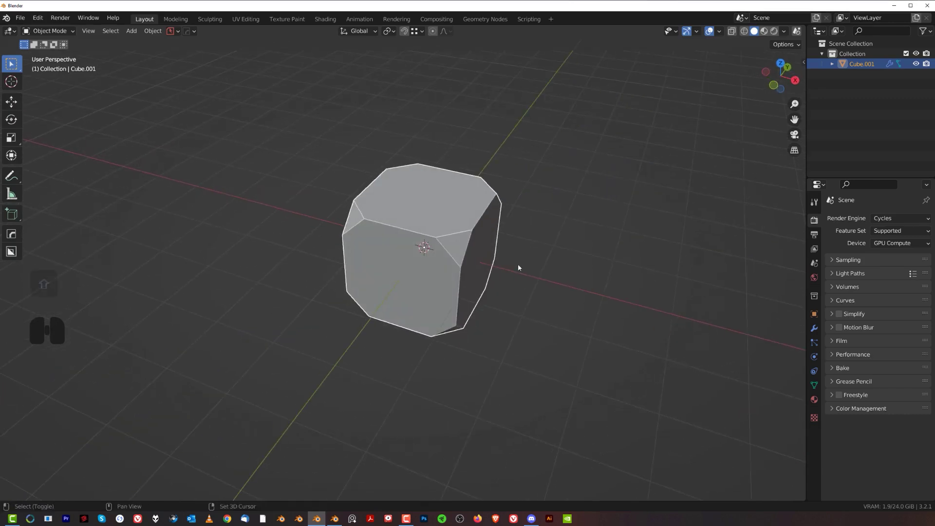
middle_click(532, 230)
left_click_drag(534, 232, 497, 256)
middle_click(464, 252)
Step: Undo back to the single-chamfered cube and look it over with the gizmo closed
key("ctrl+z")
key("ctrl+z")
key("ctrl+z")
key("ctrl+z")
middle_click(503, 251)
middle_click(479, 238)
middle_click(496, 241)
middle_click(470, 236)
middle_click(415, 233)
left_click(370, 243)
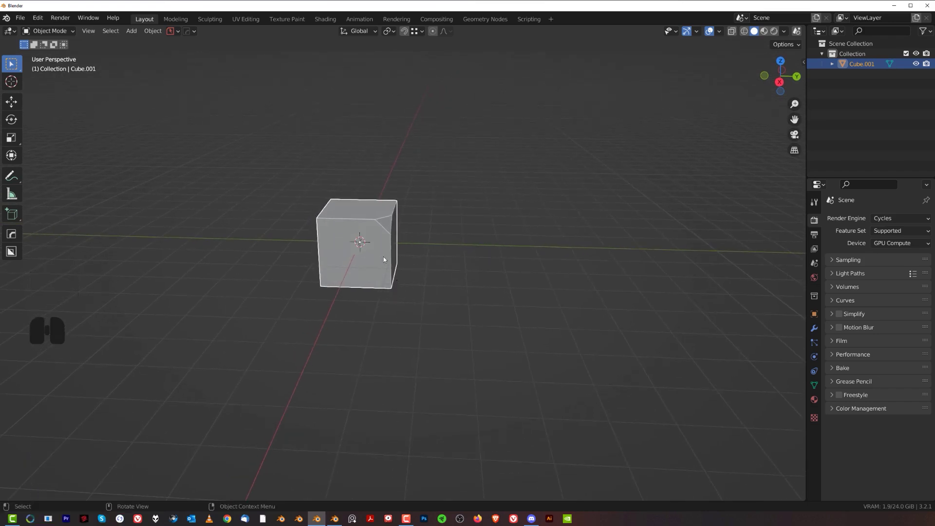
Step: Duplicate the chamfered cube with Shift+D and place the copy beside the original along one axis
key("shift+4")
left_click_drag(416, 238, 482, 247)
middle_click(473, 254)
key("shift+5")
left_click_drag(440, 231, 368, 232)
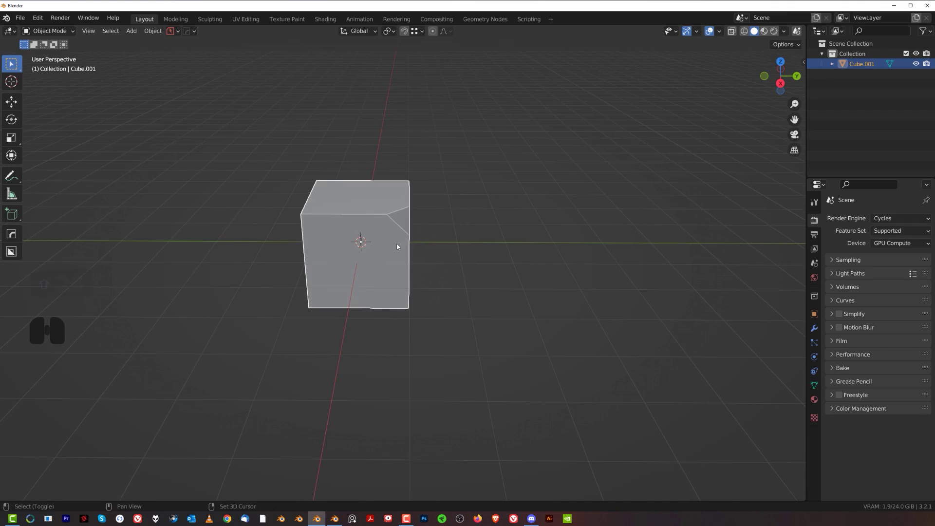
key("shift+d")
key("y")
left_click(545, 253)
Step: Select the copy Cube.002 and orbit to view both cubes
middle_click(535, 266)
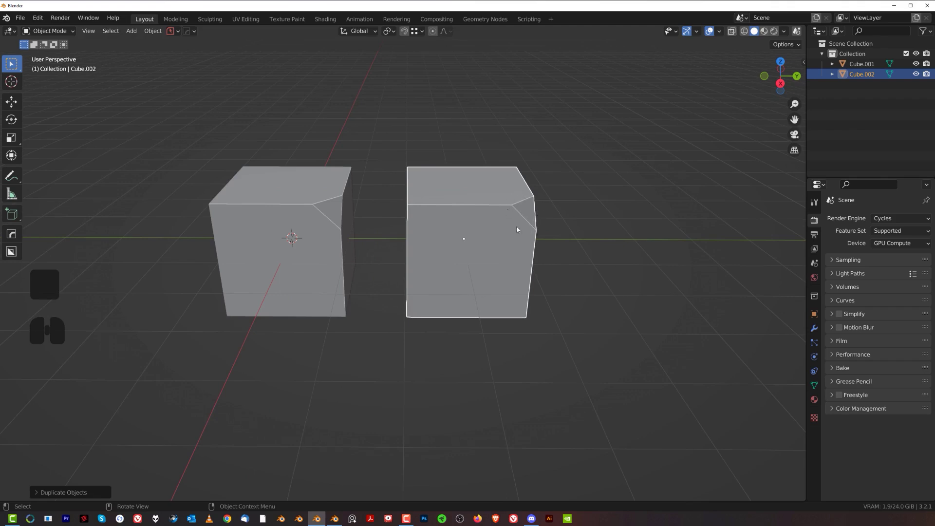
left_click(479, 203)
left_click_drag(431, 248, 476, 236)
middle_click(477, 236)
Step: Switch the gizmo to Flip mode and flip Cube.002 across the X handle so its chamfer reverses
key("alt+x")
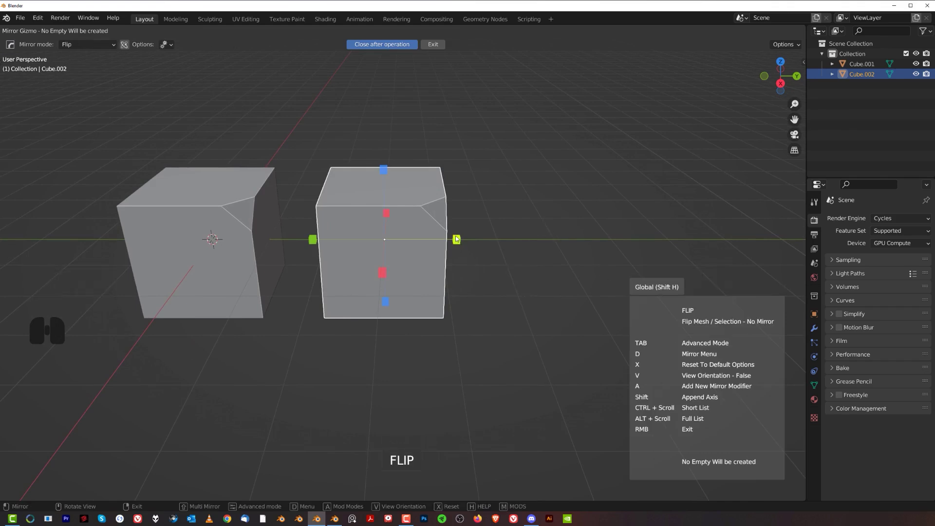
key("f")
left_click(459, 237)
left_click_drag(524, 269, 577, 253)
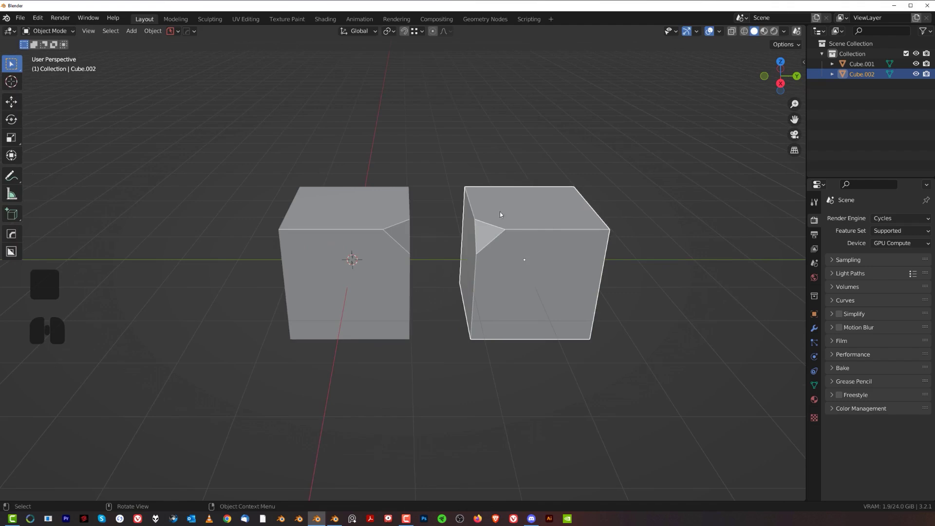
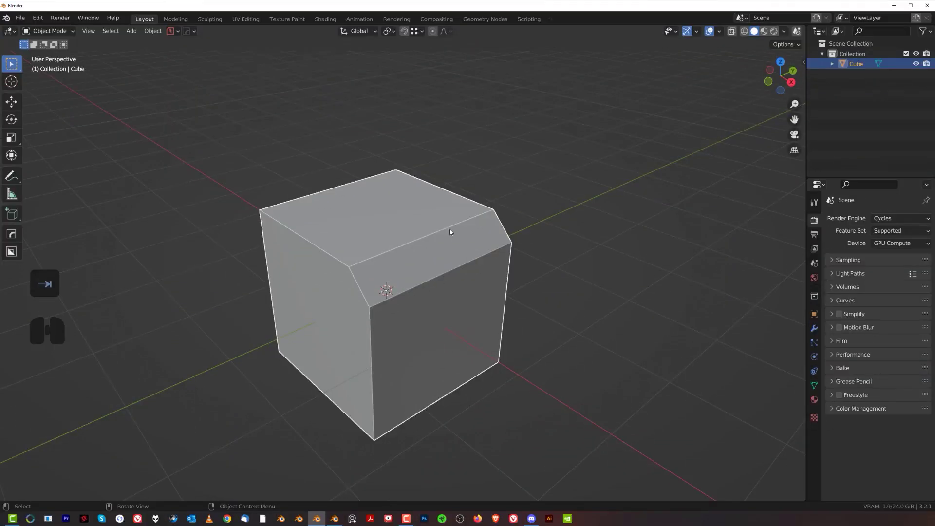
Step: Orbit the view around the single chamfered cube
middle_click(512, 224)
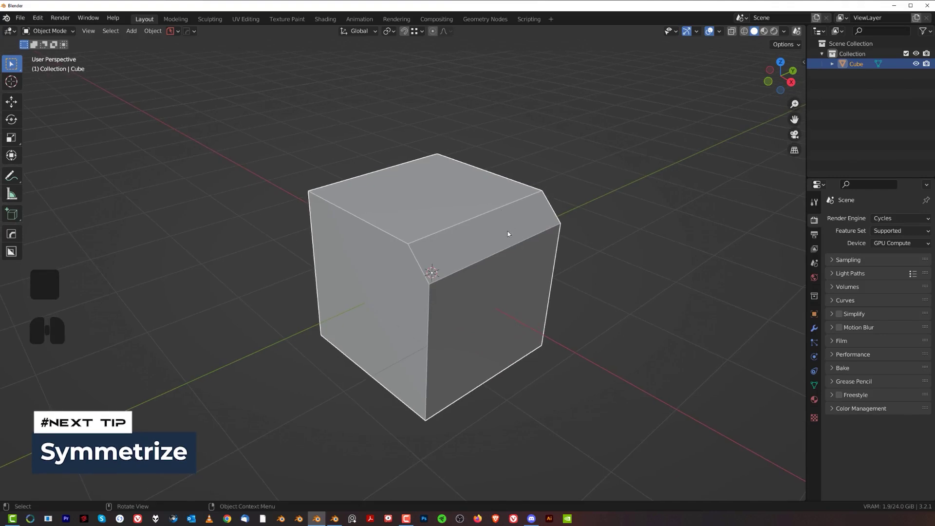
middle_click(474, 267)
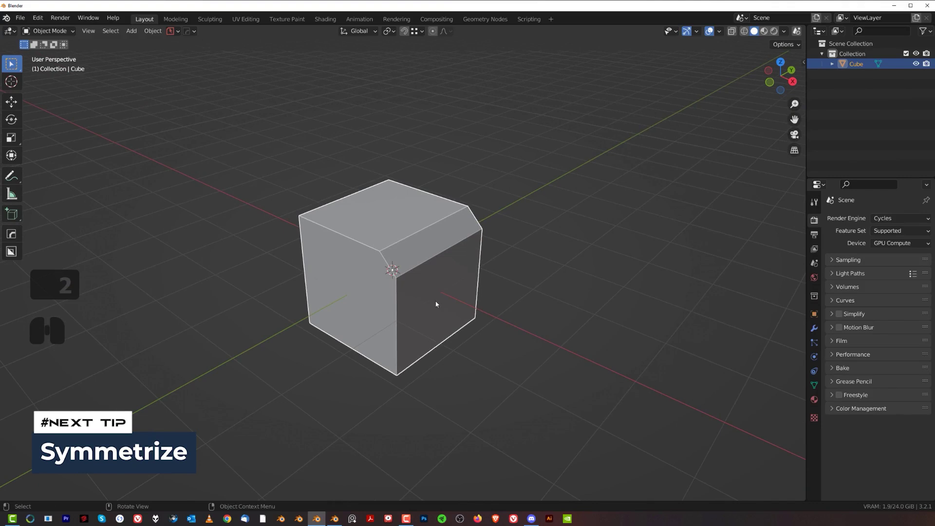
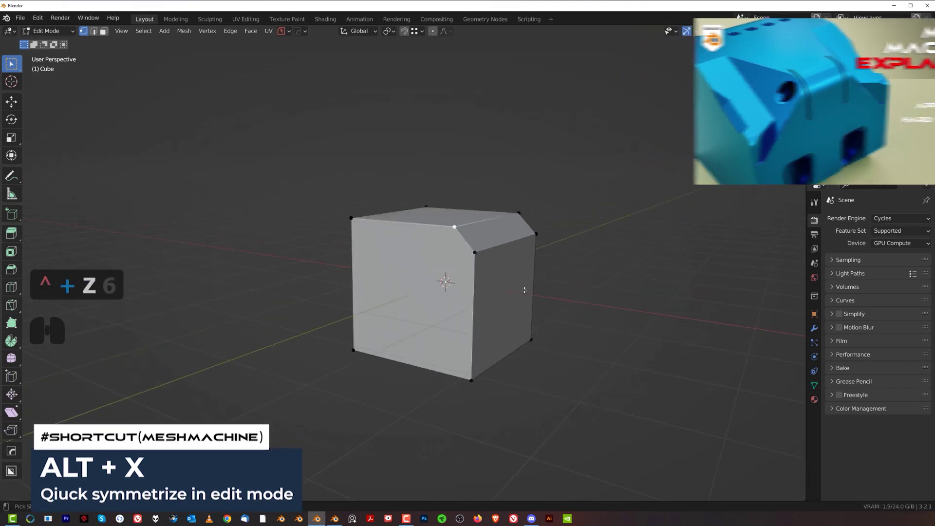
Step: Return the cube to Object Mode and browse the Mirror Gizmo's mode list before leaving it
key("Tab")
middle_click(527, 211)
middle_click(527, 231)
middle_click(531, 248)
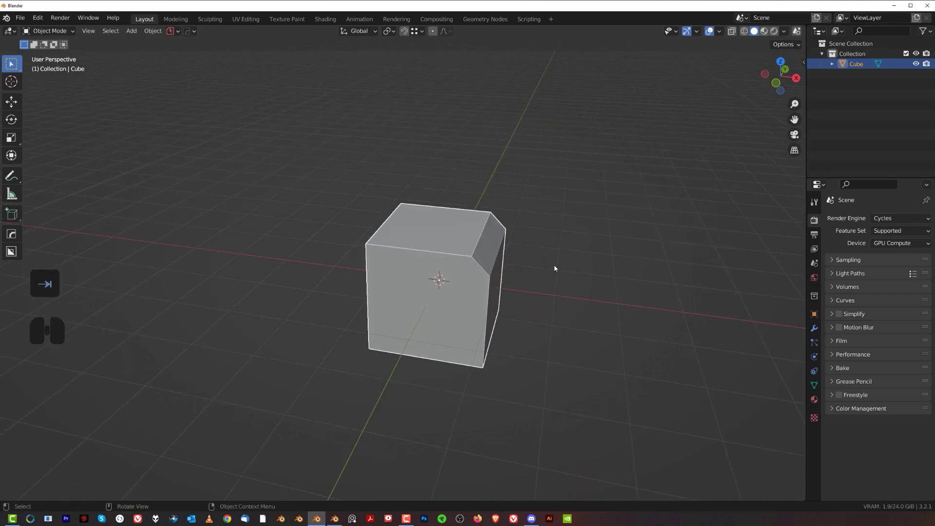
middle_click(548, 283)
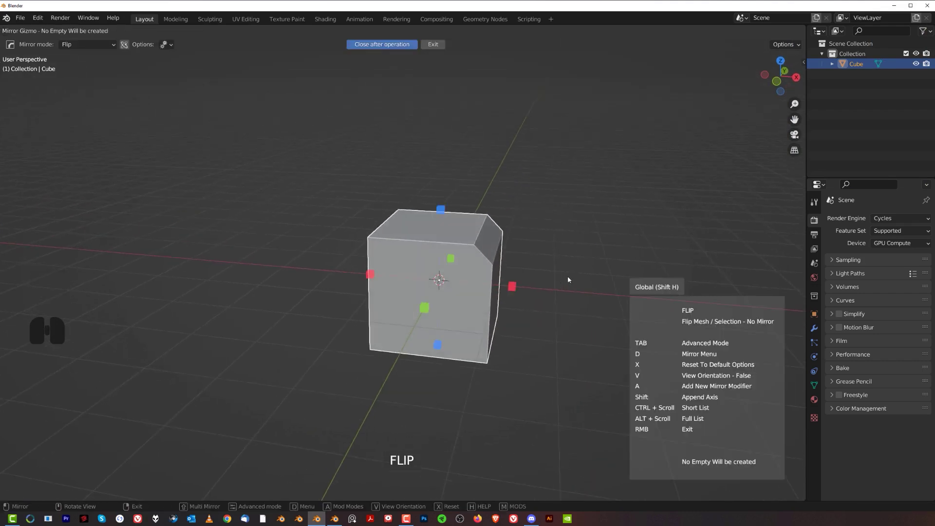
left_click(103, 44)
key("alt+x")
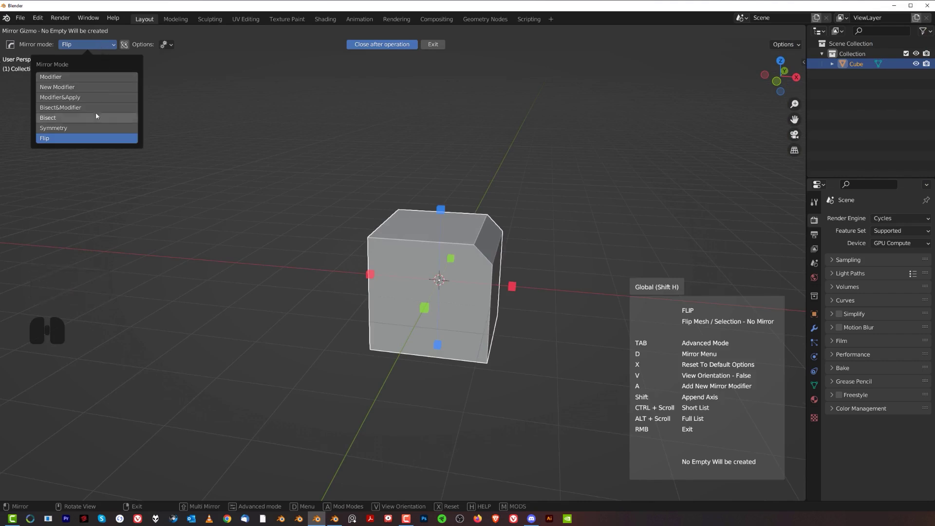
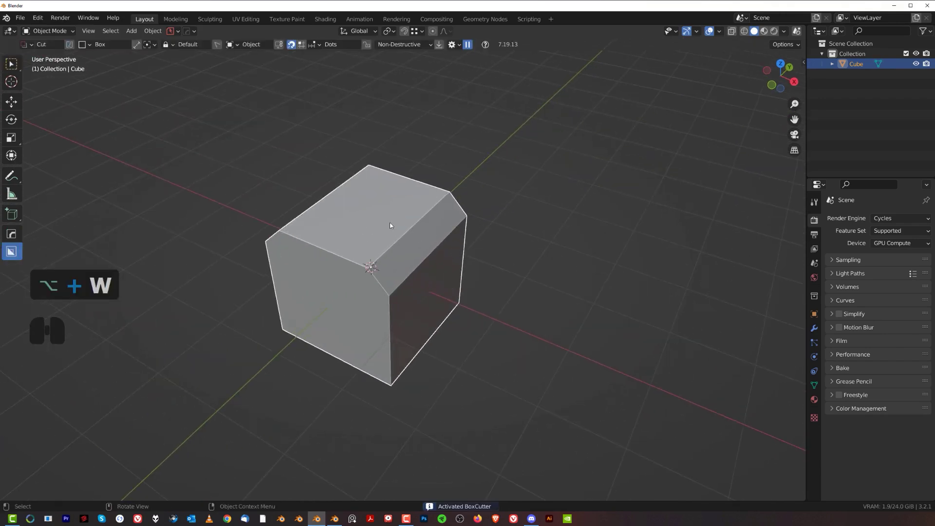
Step: Draw a BoxCutter box over the cube's top edge to cut a mirrored rectangular notch
left_click_drag(419, 213, 456, 277)
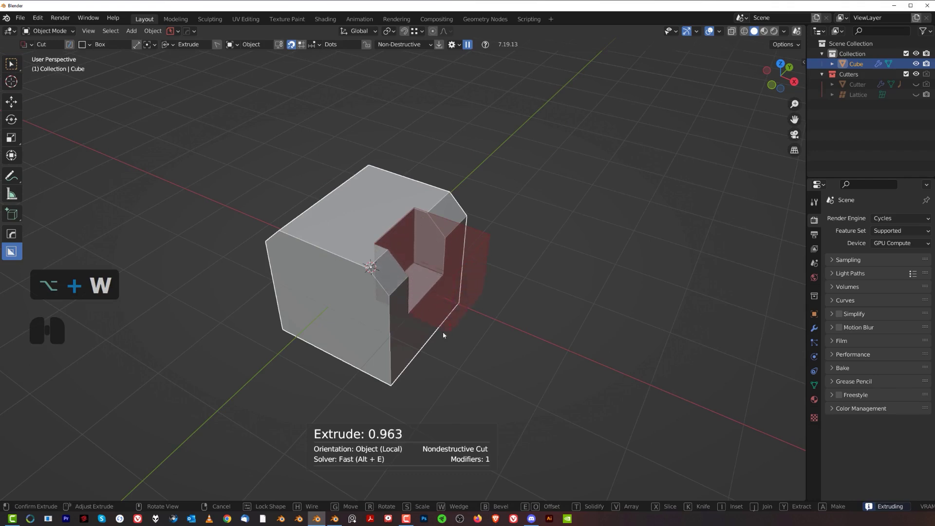
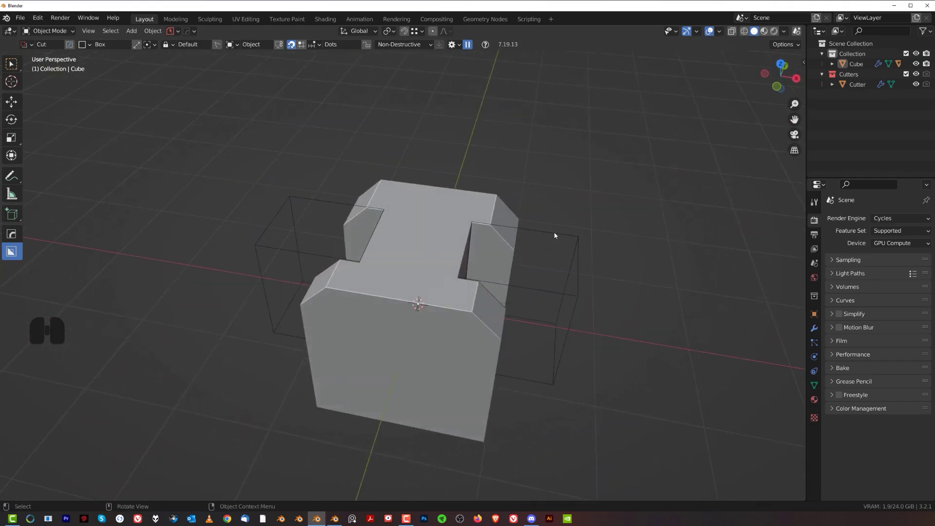
Step: Select the cube carrying the boolean cut, orbiting to view it
key("2")
key("x")
left_click(355, 217)
left_click_drag(378, 227, 434, 222)
middle_click(435, 223)
left_click(447, 232)
Step: Bring up the Mirror Gizmo, browse its mode list to Modifier, then close it
key("alt+x")
left_click(101, 45)
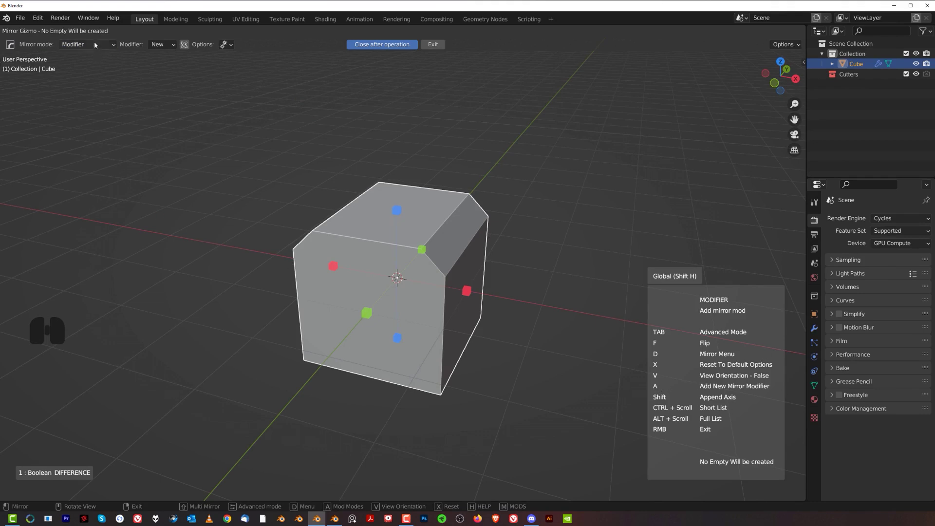
left_click(97, 42)
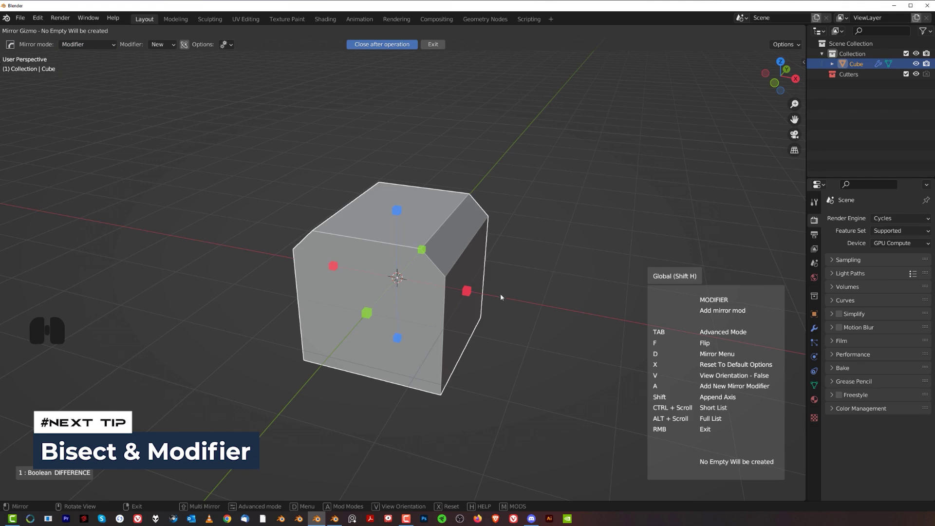
right_click(523, 256)
Step: Select the chamfered cube and set the Mirror Gizmo to Bisect & Modifier mode
middle_click(488, 282)
left_click(441, 261)
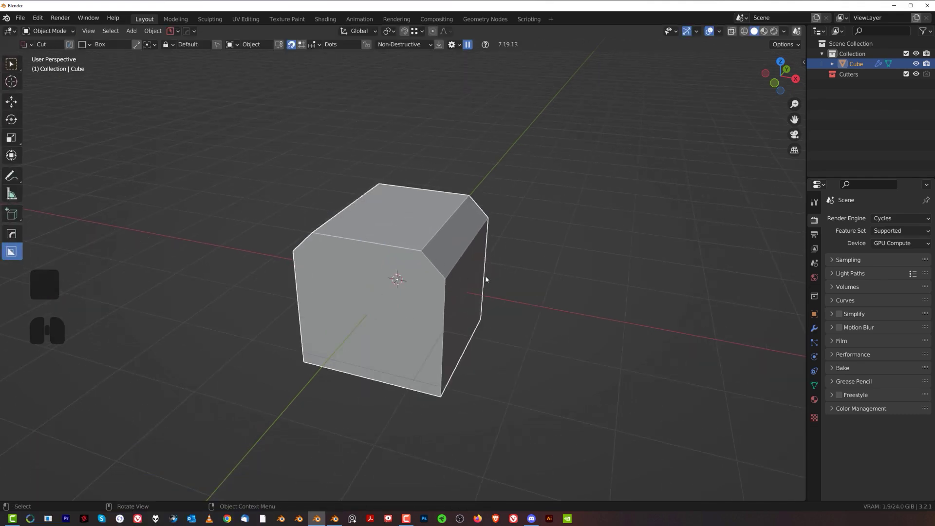
key("alt+x")
left_click(112, 48)
left_click(93, 108)
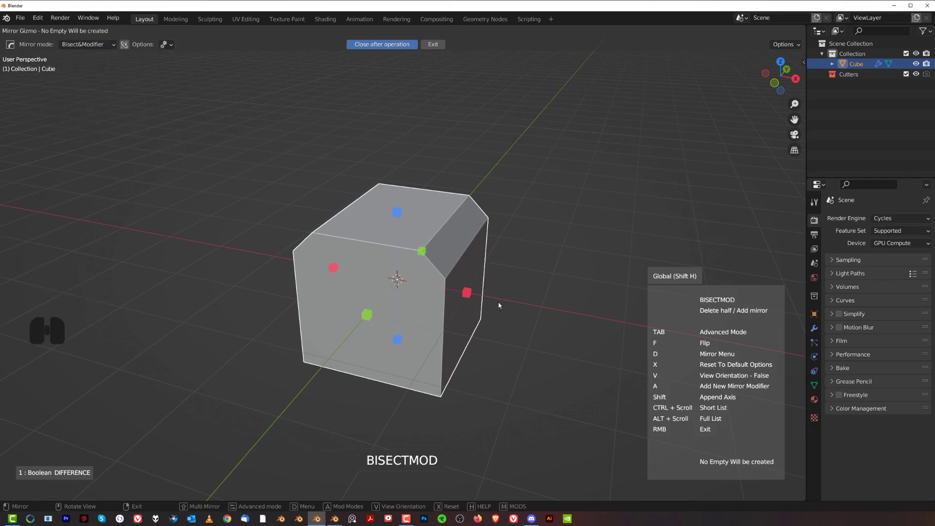
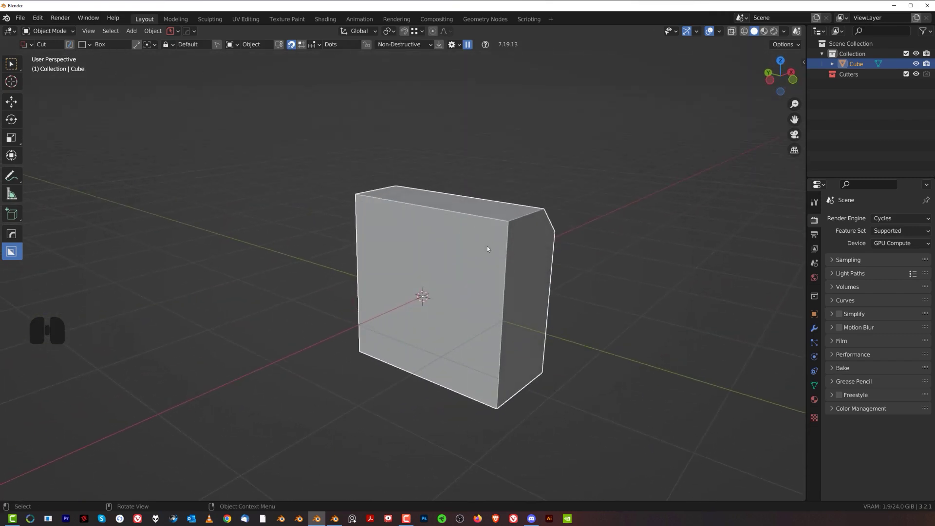
Step: Mirror the halved cube across an axis handle so the chamfer repeats on the opposite side
left_click(491, 245)
key("alt+x")
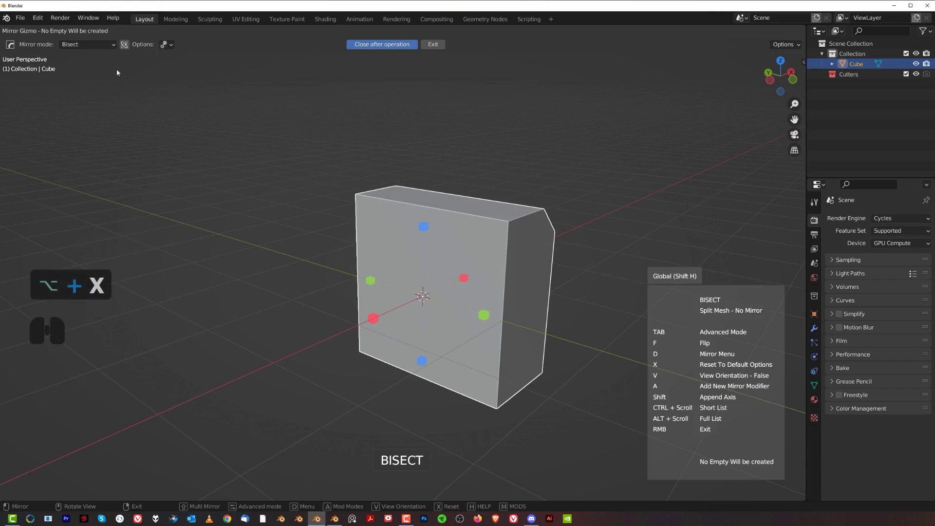
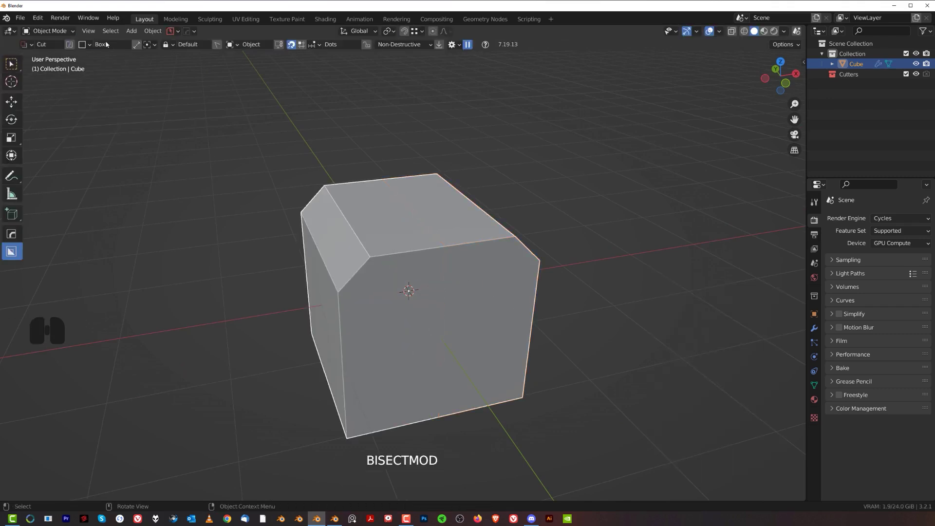
left_click(404, 195)
Step: Reopen the Mirror Gizmo to check its mode list, cancelling out each time
key("alt+x")
right_click(395, 179)
key("alt+x")
left_click(85, 43)
right_click(534, 138)
middle_click(405, 222)
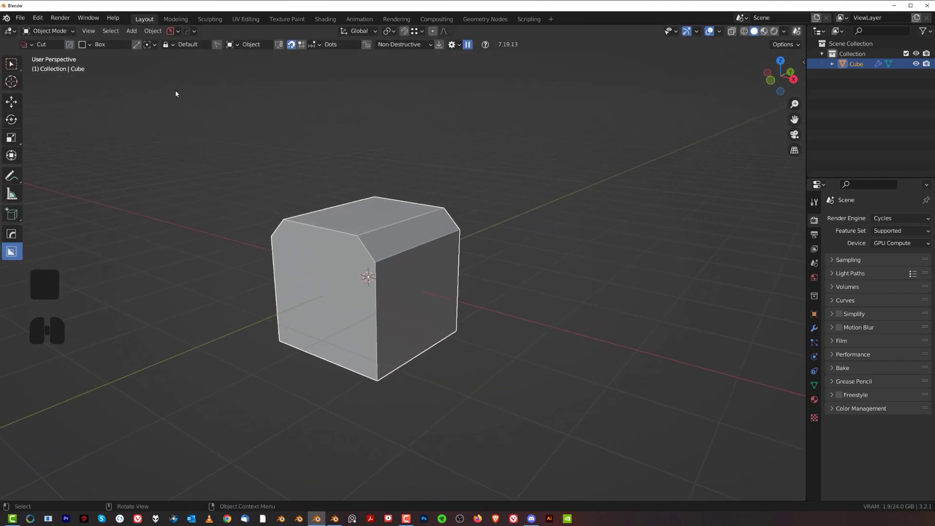
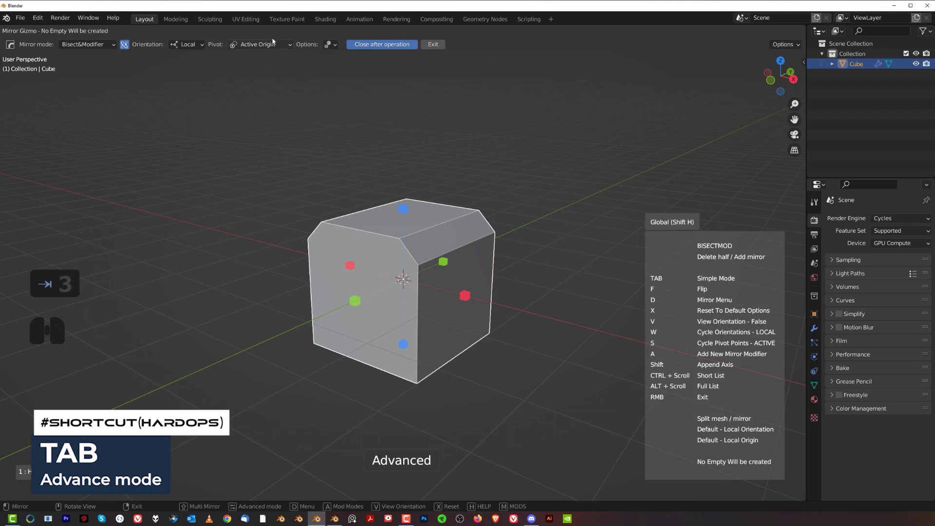
Step: Toggle the gizmo's Advanced mode with Tab and browse the Orientation choices
key("Tab")
key("Tab")
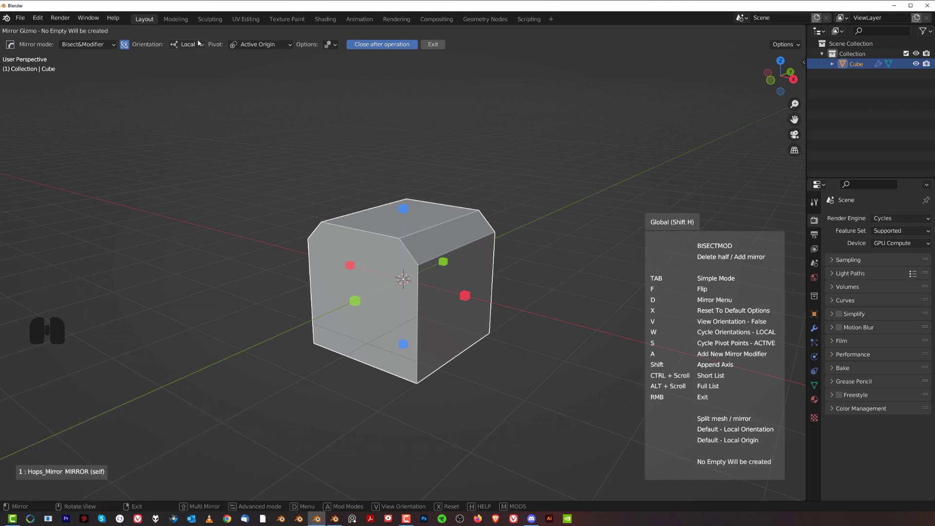
left_click(199, 45)
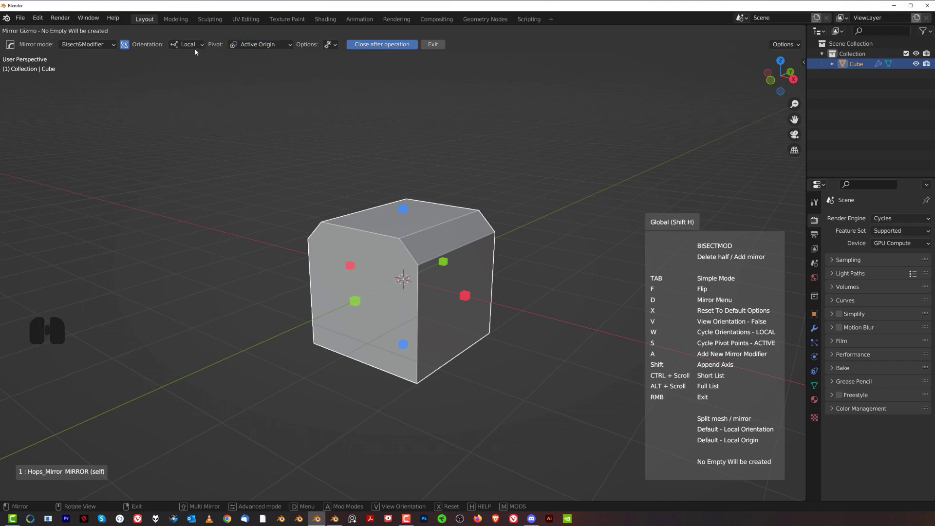
left_click(192, 44)
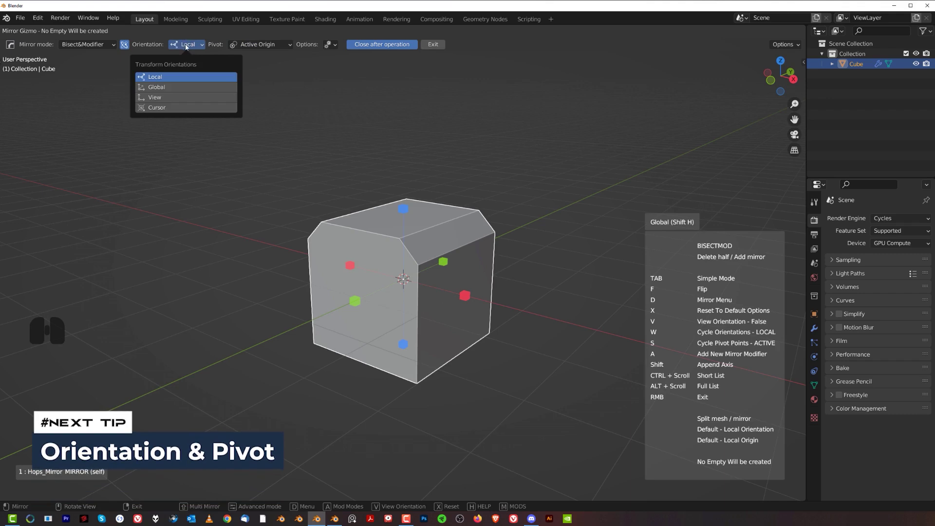
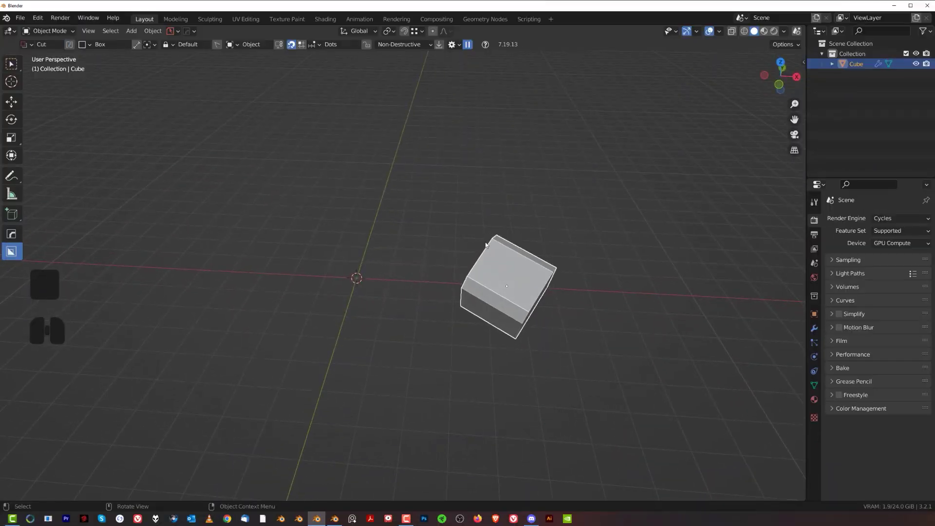
Step: Orbit around the tilted cube and recenter the view on the world origin
left_click_drag(538, 273, 503, 262)
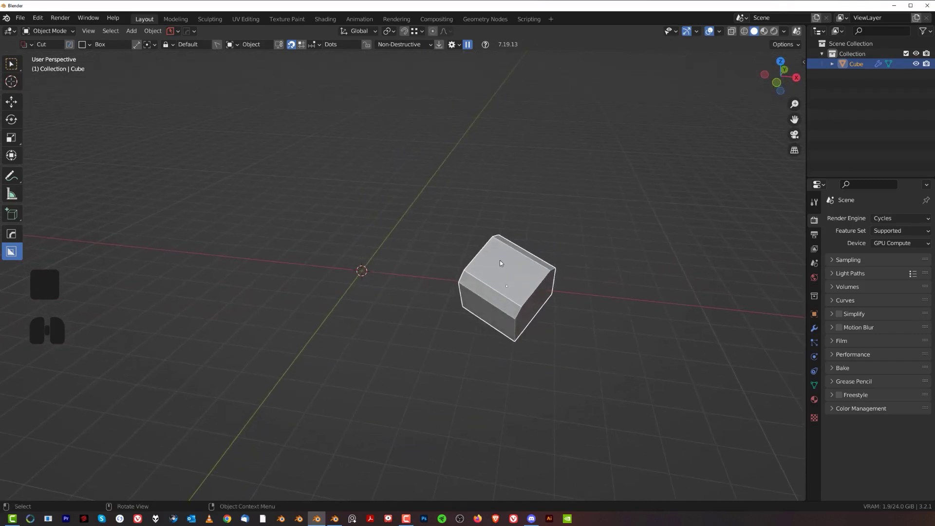
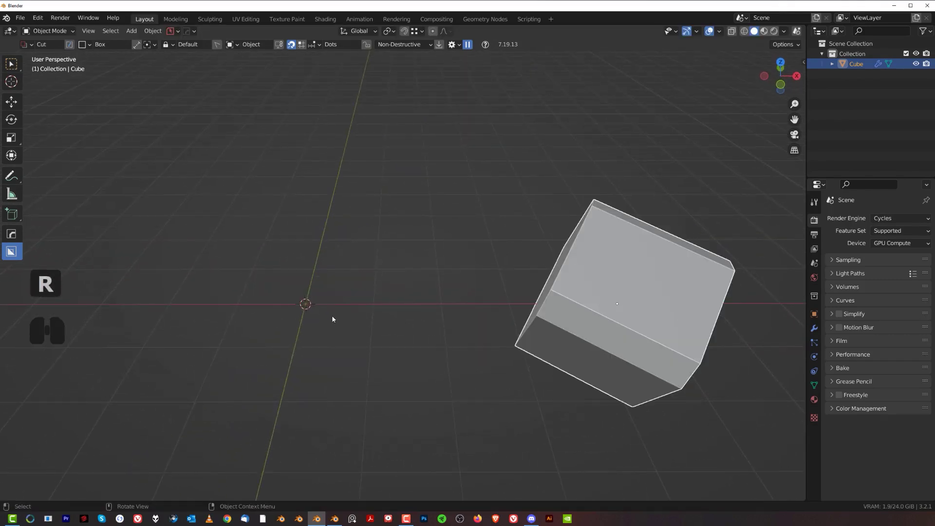
middle_click(468, 264)
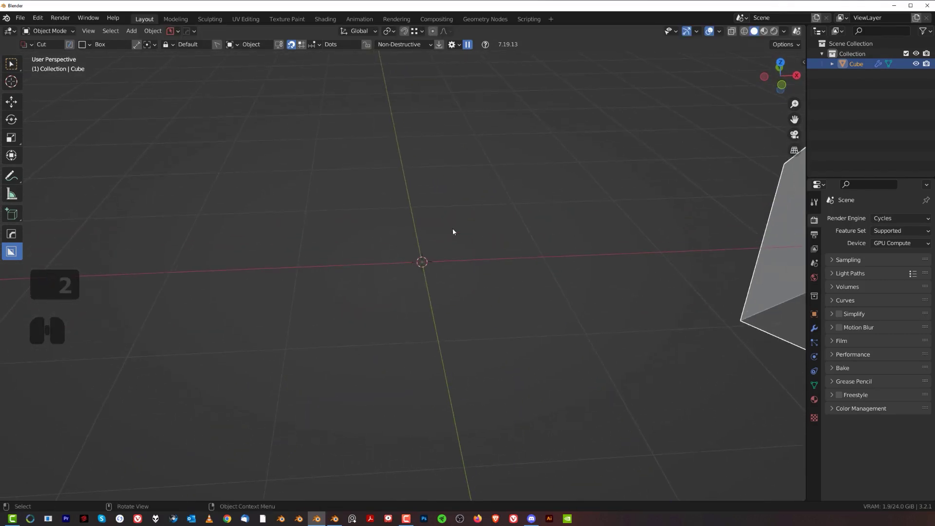
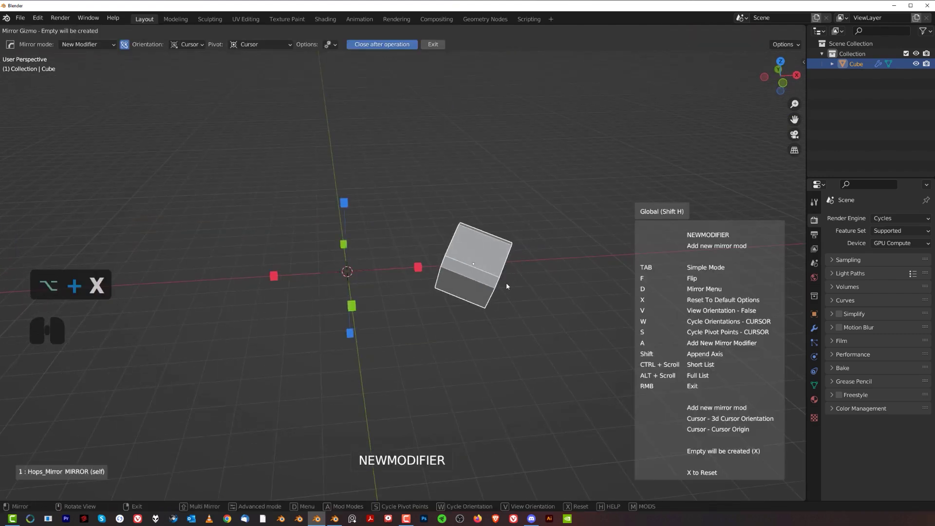
Step: Set the gizmo to Modifier mode with Orientation and Pivot both on the 3D Cursor
key("x")
middle_click(498, 287)
middle_click(454, 255)
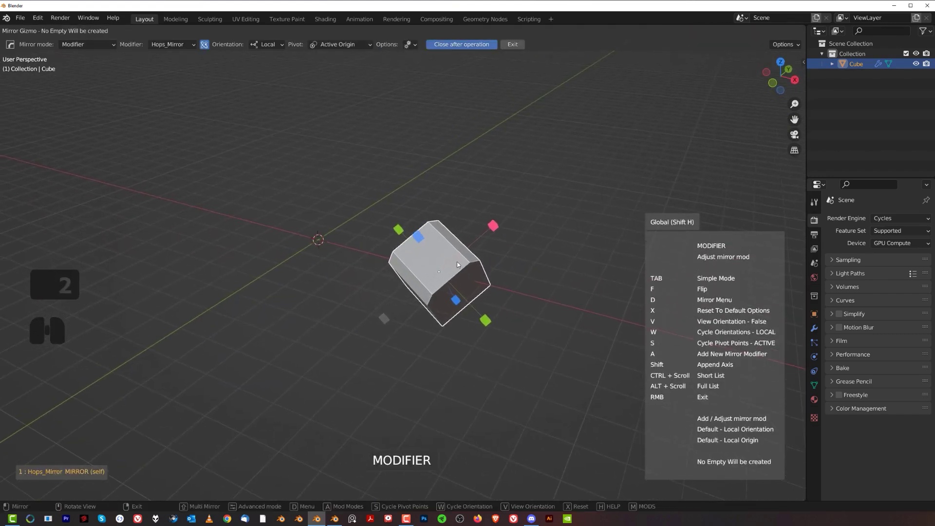
left_click_drag(490, 311, 446, 265)
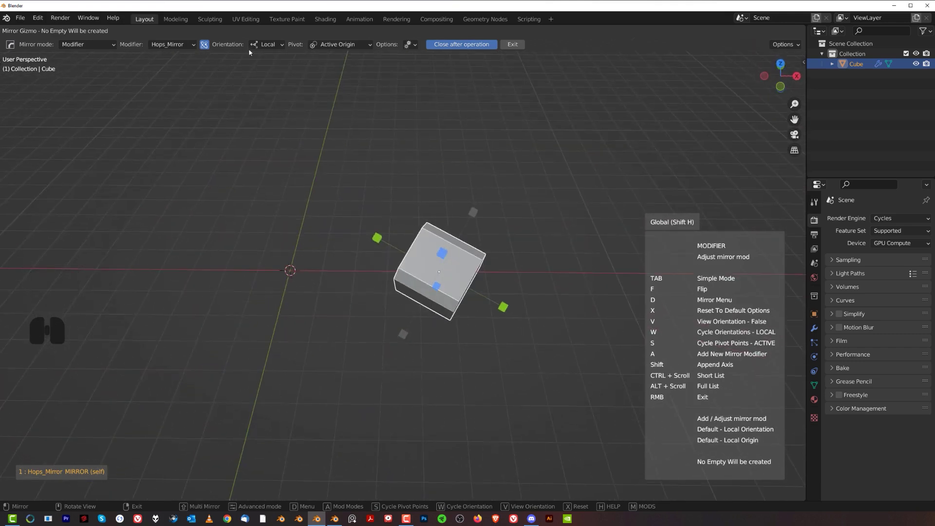
left_click(271, 47)
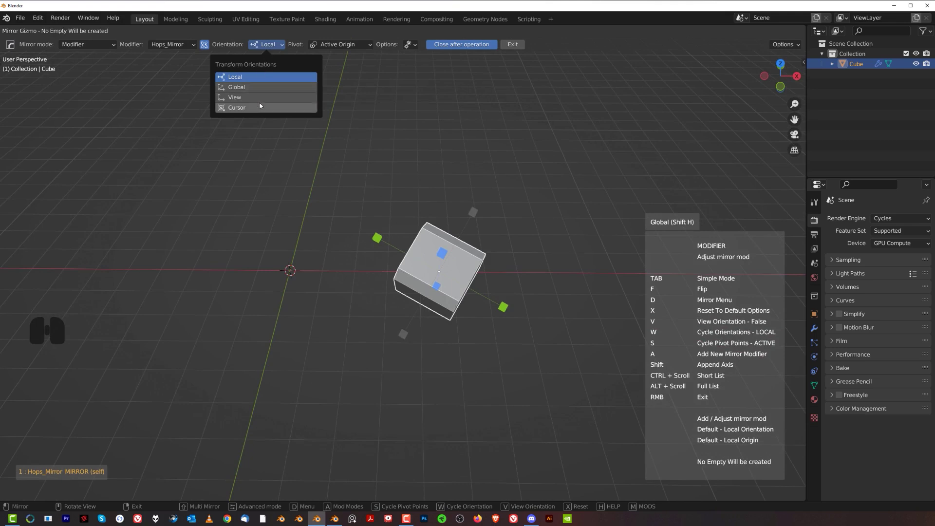
left_click(264, 107)
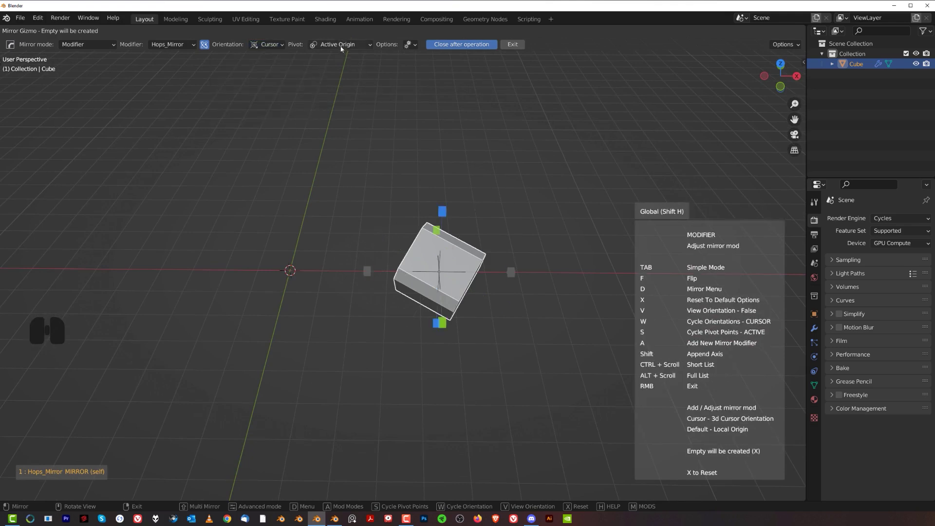
left_click(342, 45)
left_click(341, 97)
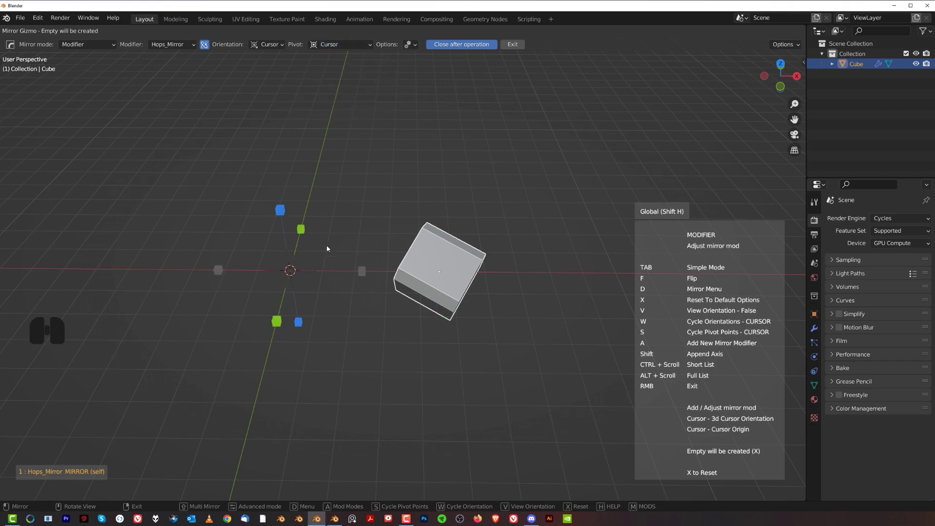
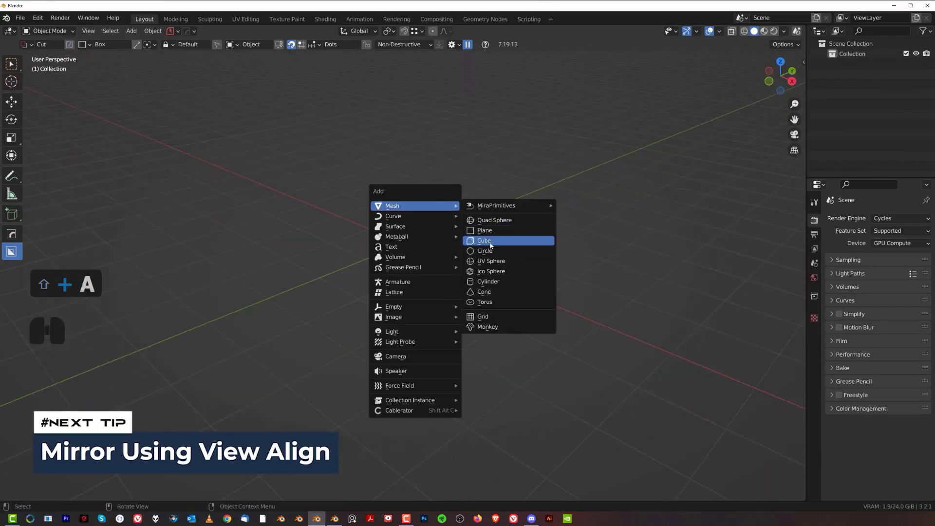
Step: Add a cube, chamfer one top edge, and set the mirror gizmo to View orientation without mirroring
left_click(492, 241)
left_click_drag(480, 237, 471, 258)
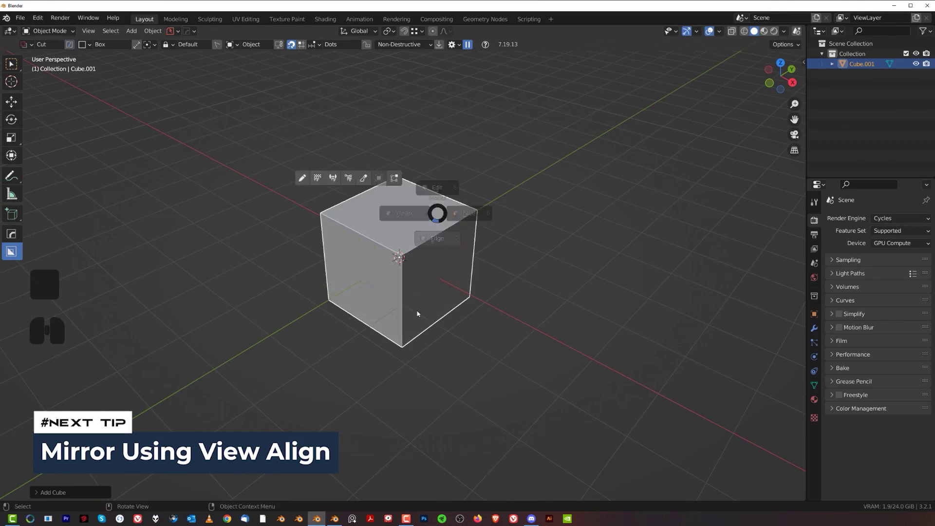
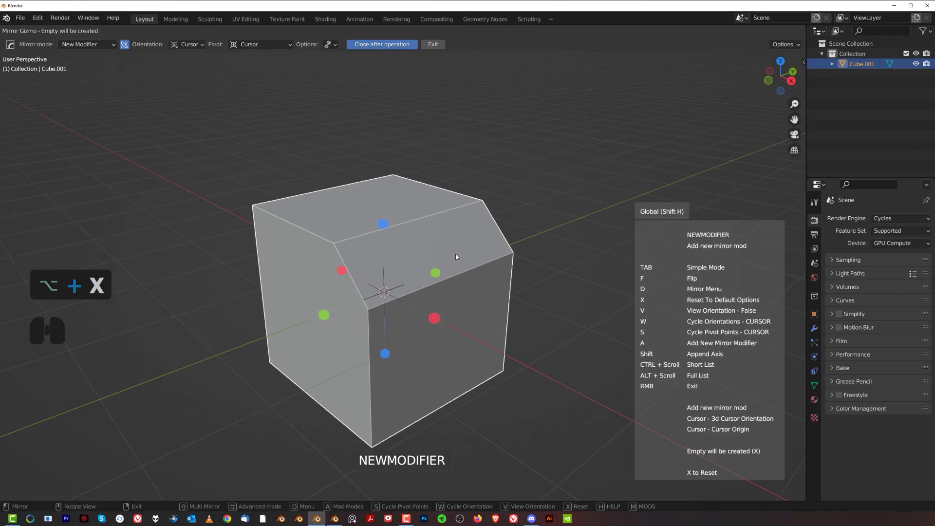
key("x")
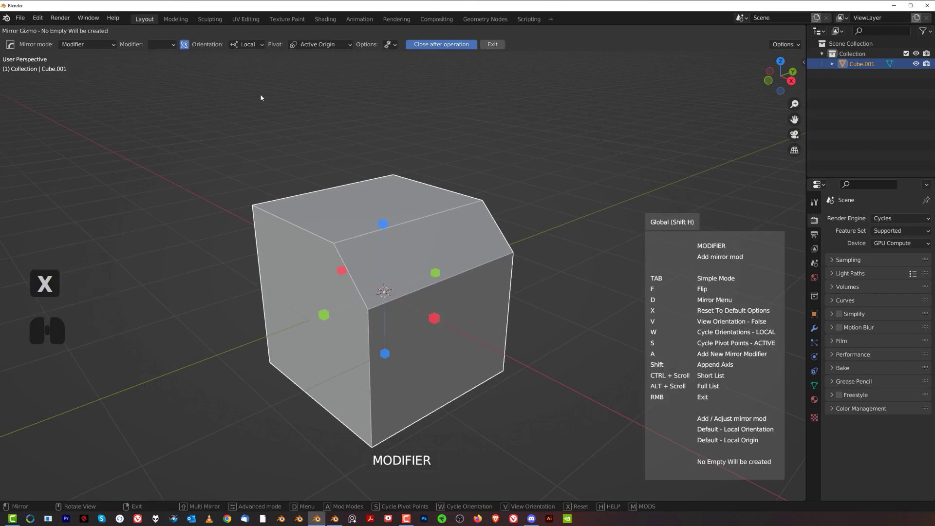
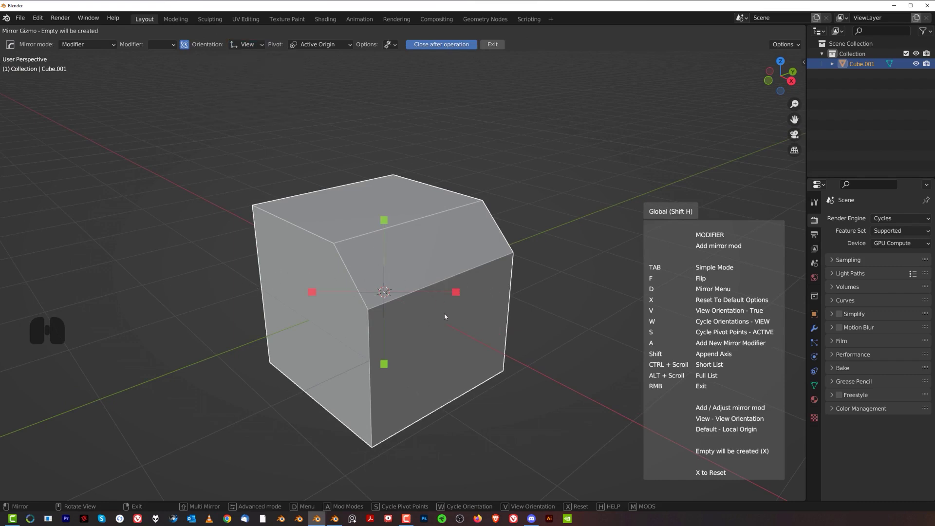
right_click(453, 237)
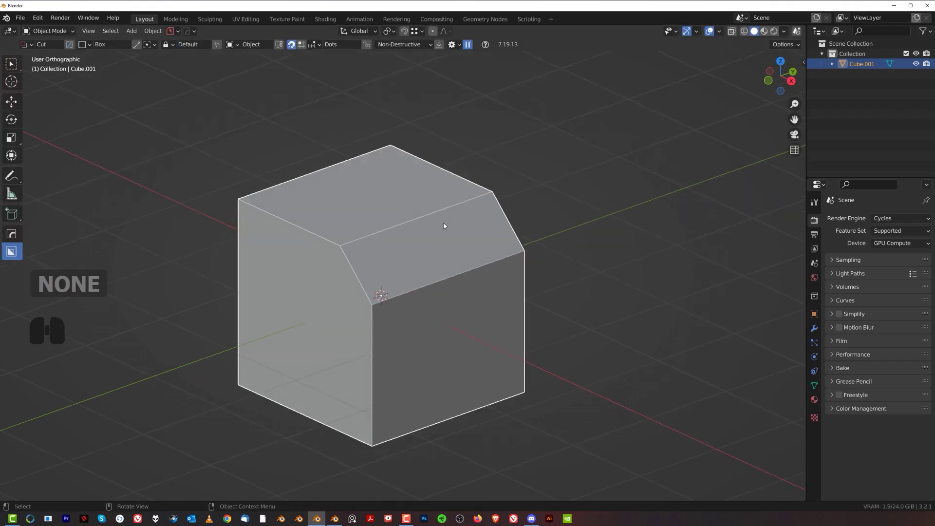
Step: Reopen the mirror gizmo, orbit to view the cube from above, and undo the stray mirror
key("alt+x")
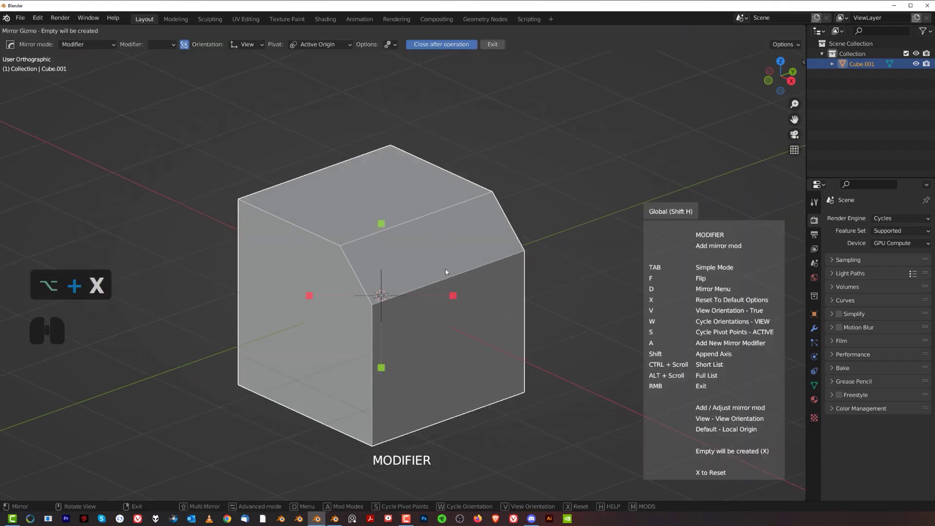
left_click(456, 291)
middle_click(376, 242)
left_click_drag(374, 252, 397, 248)
key("ctrl+z")
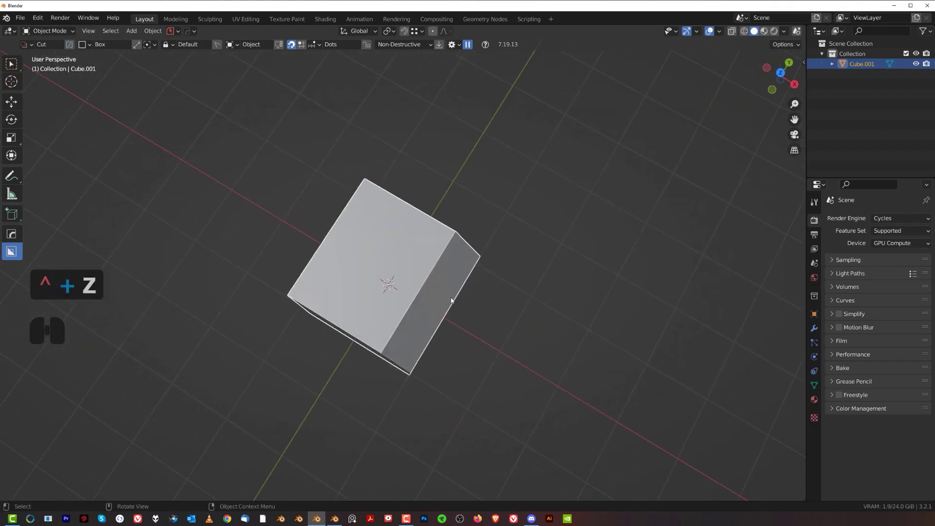
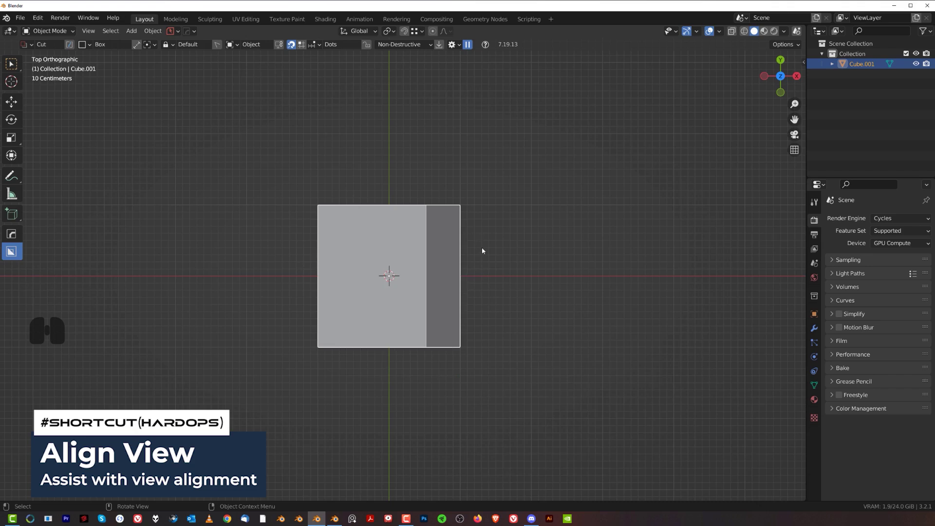
Step: Run HardOps Align View, rotate the view 45° and bring up the mirror gizmo in View orientation
key("ctrl+q")
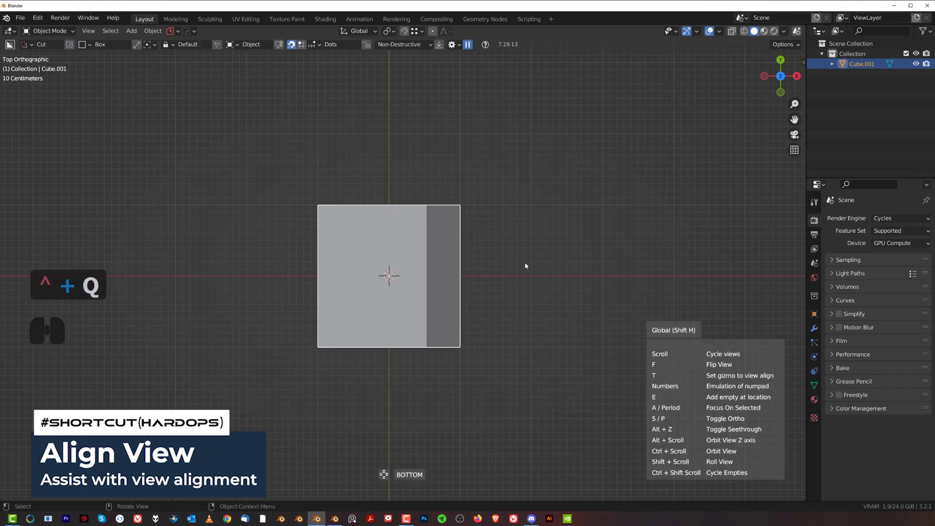
key("shift+3")
key("shift+5")
middle_click(526, 270)
scroll("up", 3)
left_click(527, 271)
key("alt+x")
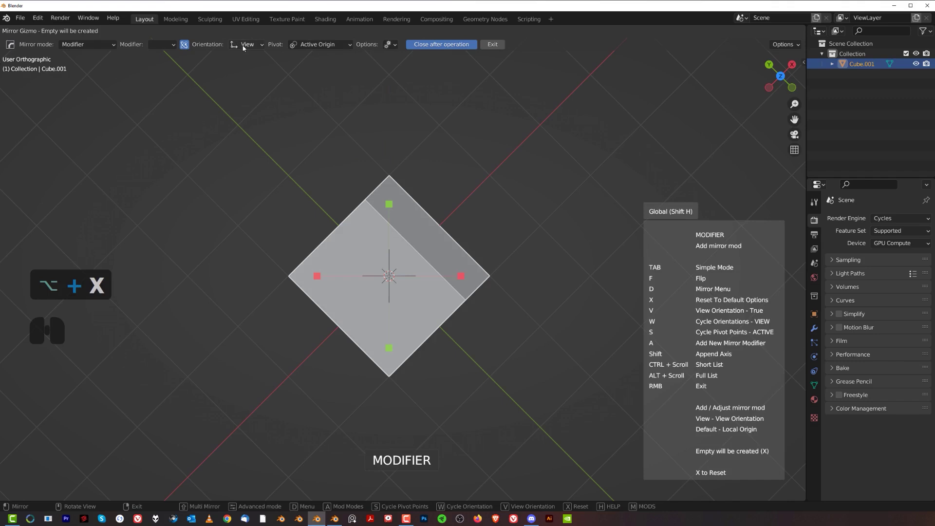
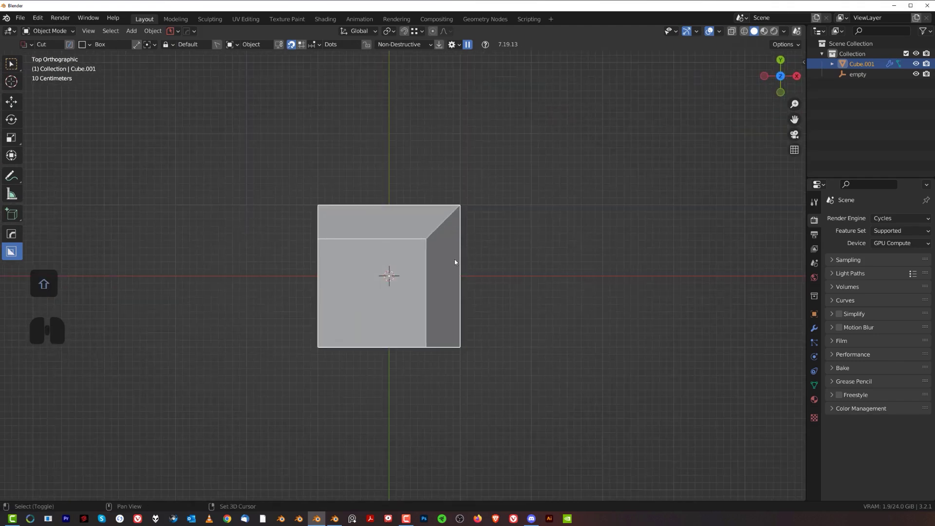
Step: Orbit to inspect the chamfered cube, then return to a centred top view
middle_click(425, 297)
left_click_drag(415, 300, 399, 323)
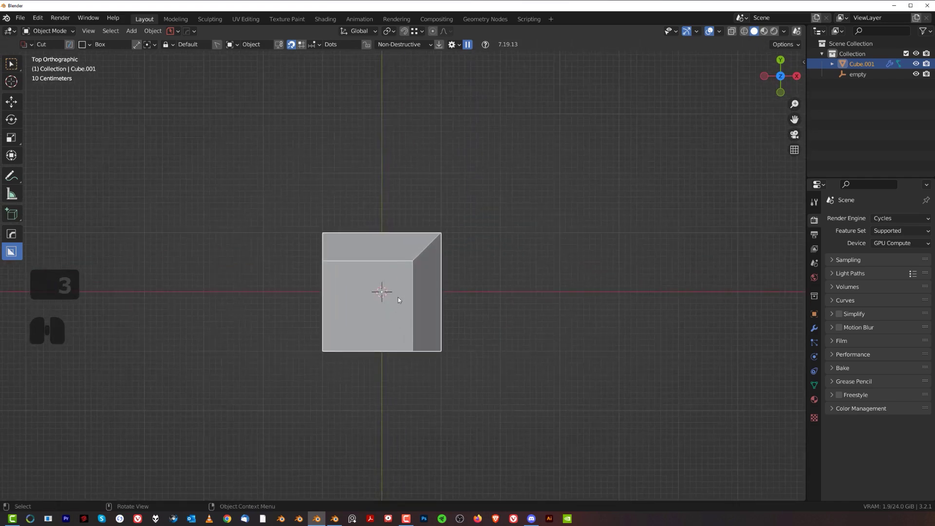
left_click_drag(423, 323, 472, 247)
middle_click(477, 242)
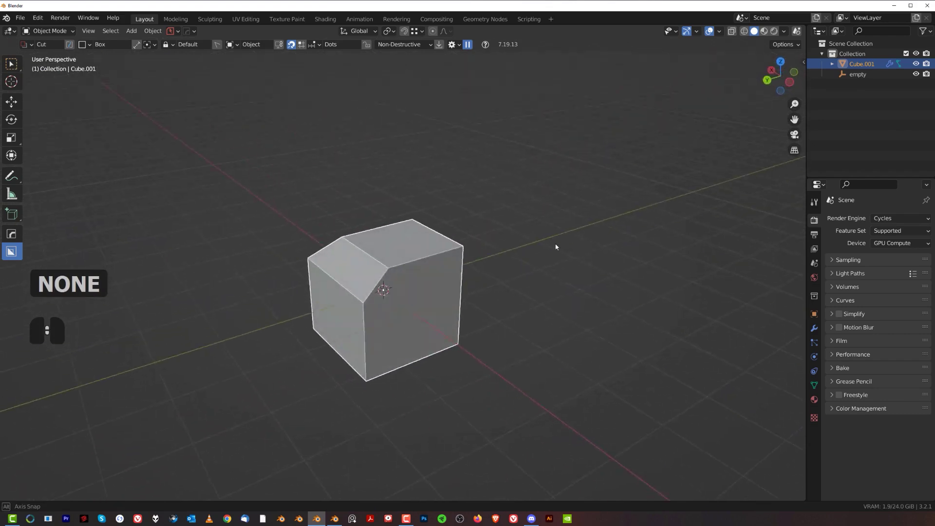
middle_click(487, 268)
middle_click(378, 273)
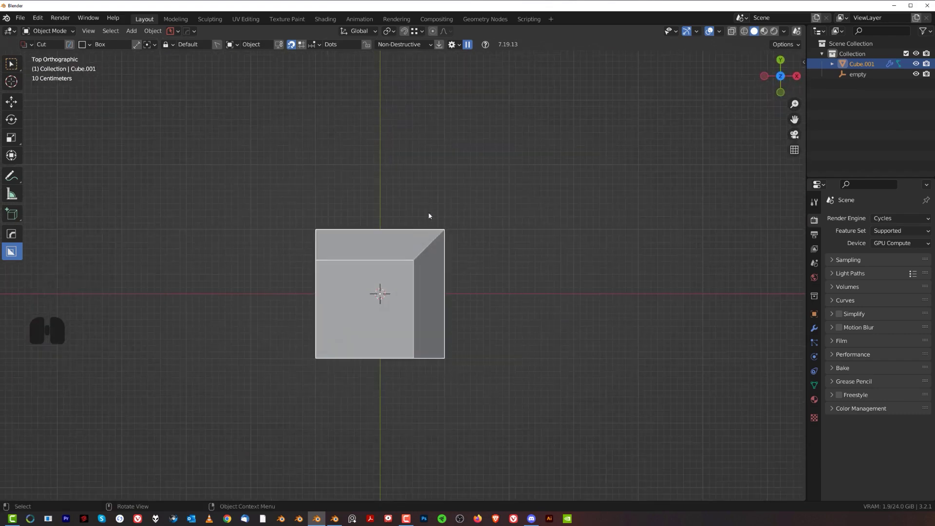
middle_click(451, 261)
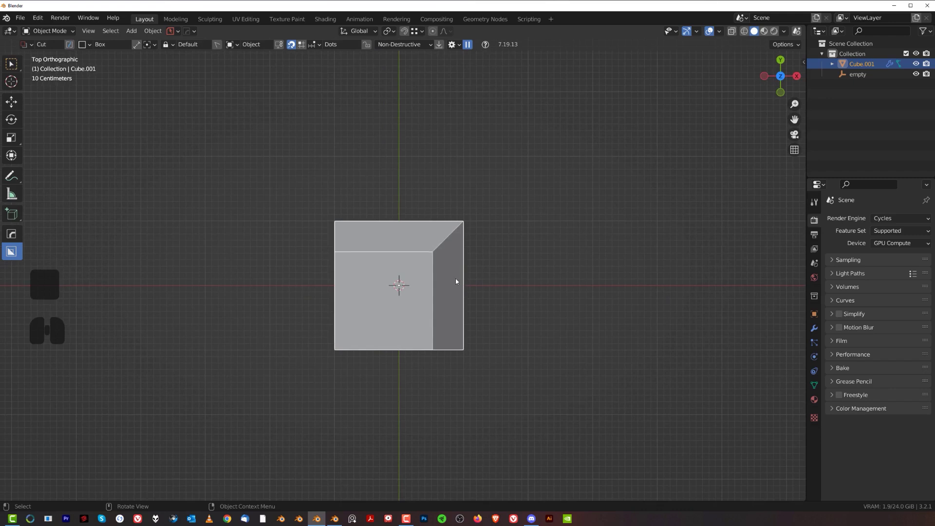
key("shift+2")
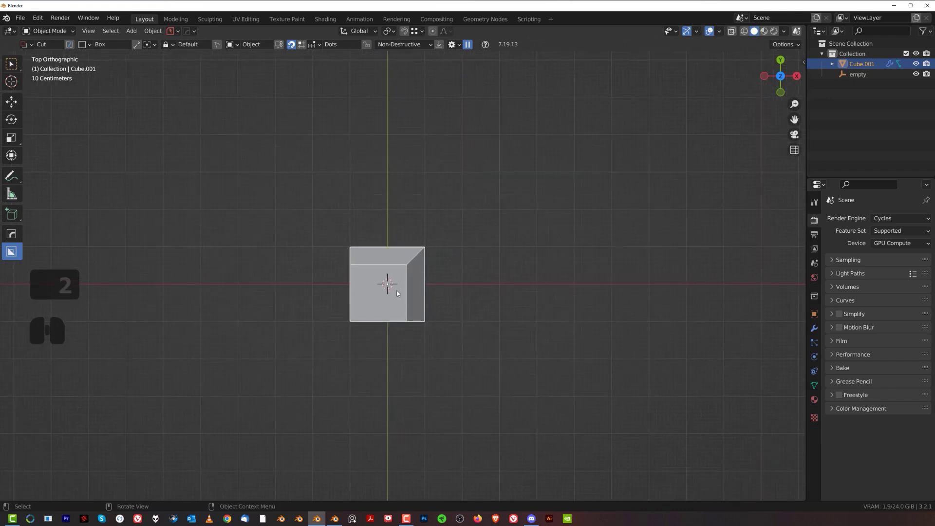
Step: Move the cube along X away from the mirror centre so its copy separates
key("g")
key("x")
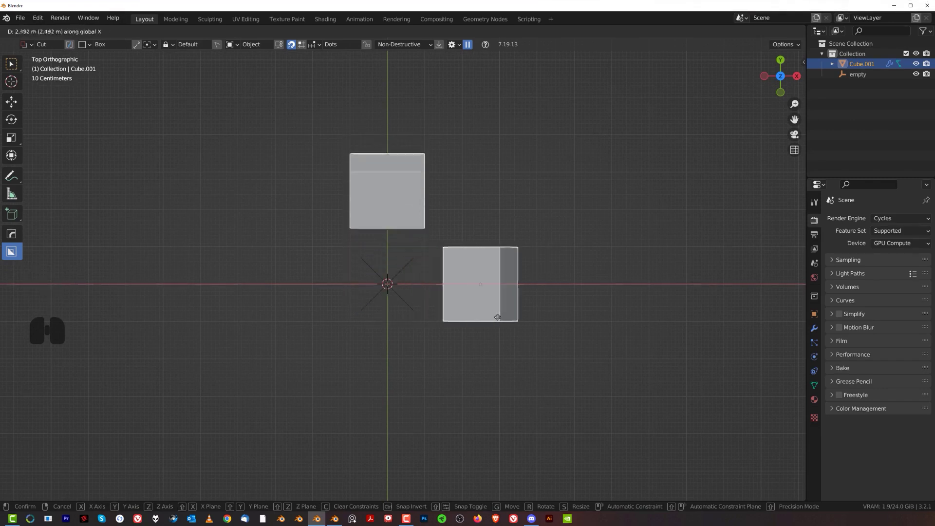
left_click(530, 326)
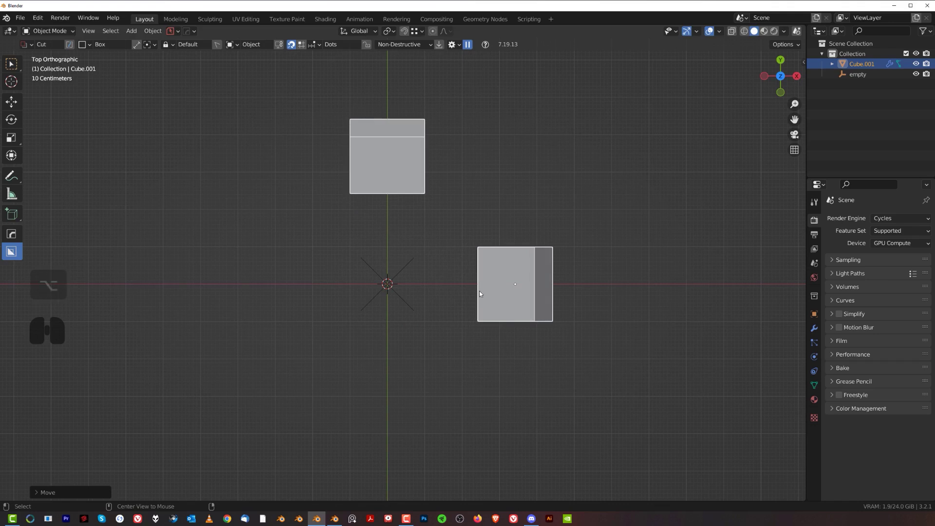
Step: Show the view-align helper and roll the view 45° to the diagonal
key("ctrl+q")
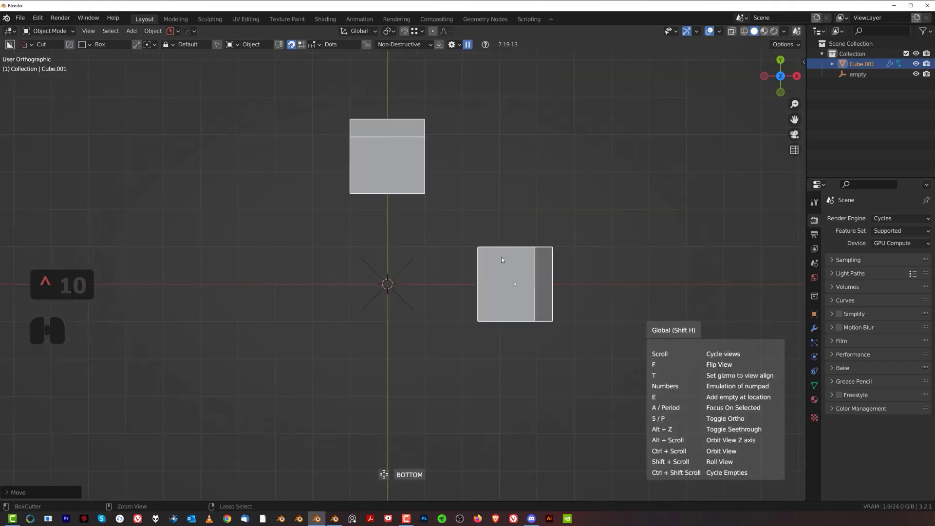
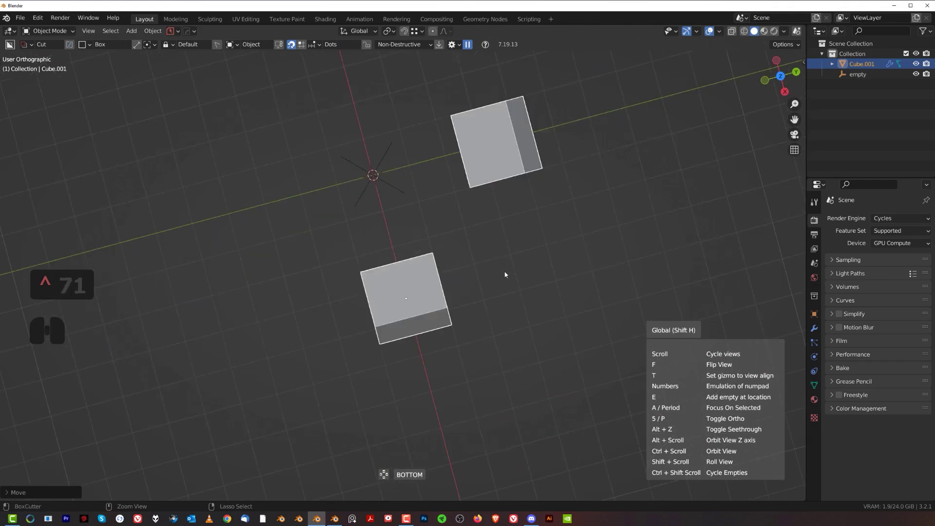
middle_click(506, 281)
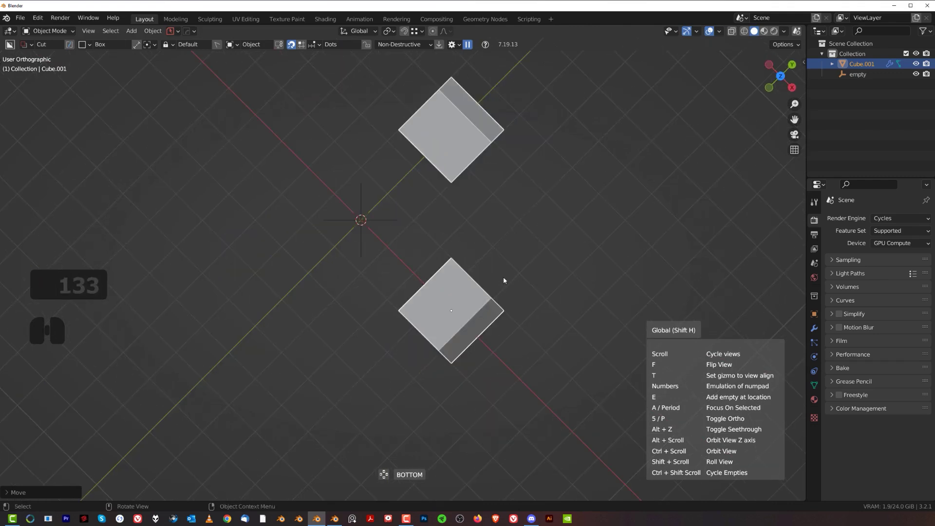
left_click(508, 277)
Step: Add a new View-oriented mirror modifier, repeating the cube pair into four copies with a new empty
key("alt+x")
left_click(435, 221)
key("ctrl+z")
key("alt+x")
key("a")
double_click(181, 41)
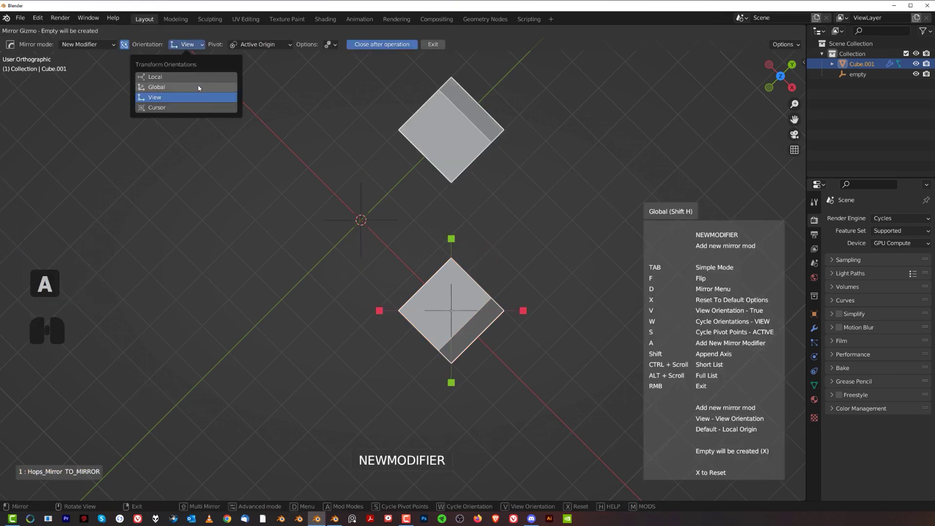
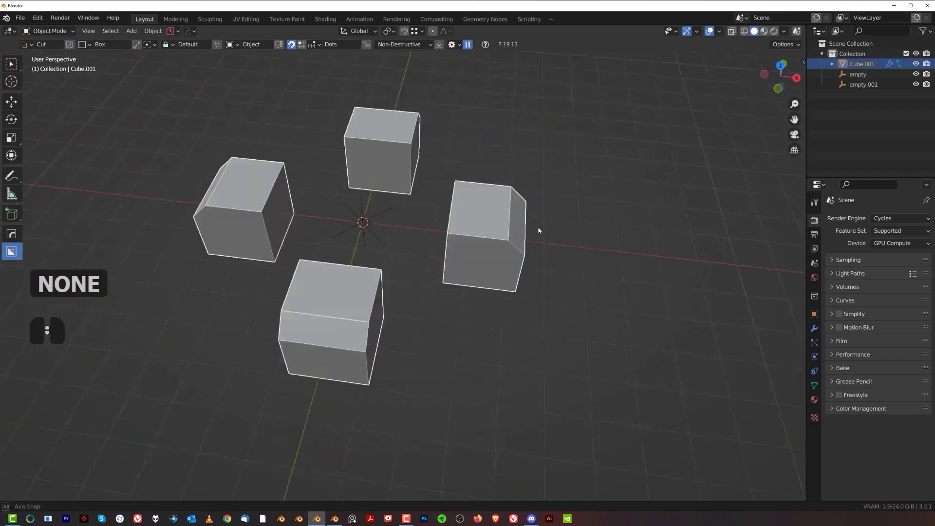
Step: Box-cut across the four mirrored cubes to demonstrate the live mirror
left_click_drag(441, 220, 384, 206)
left_click(384, 206)
left_click_drag(382, 207, 378, 213)
left_click(378, 213)
right_click(385, 214)
left_click(389, 208)
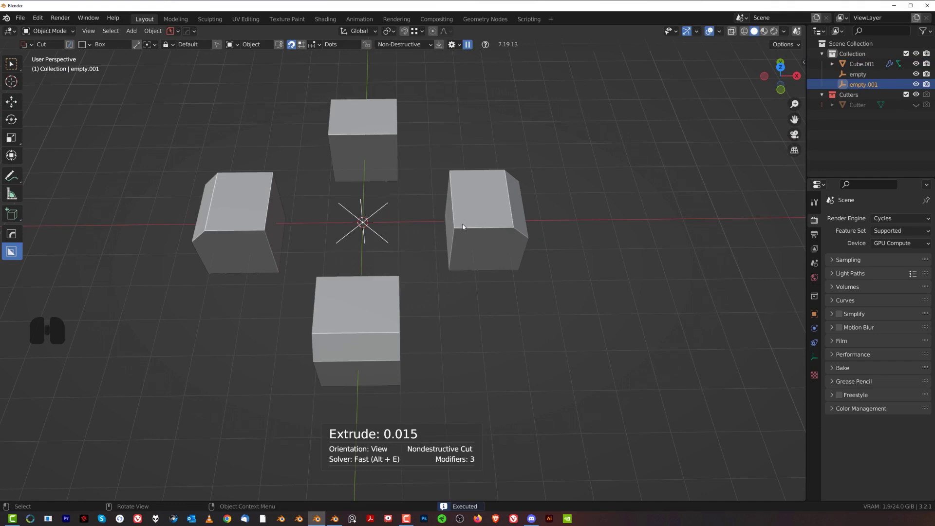
Step: Rotate the second mirror empty around Z in top view, swinging two copies around
key("r")
key("z")
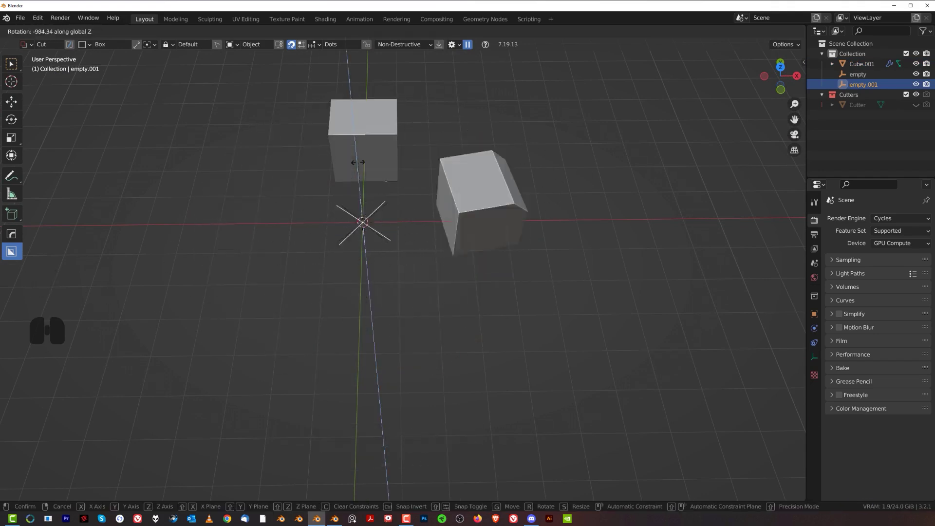
left_click_drag(471, 359, 493, 269)
left_click_drag(448, 245, 365, 260)
middle_click(432, 196)
key("r")
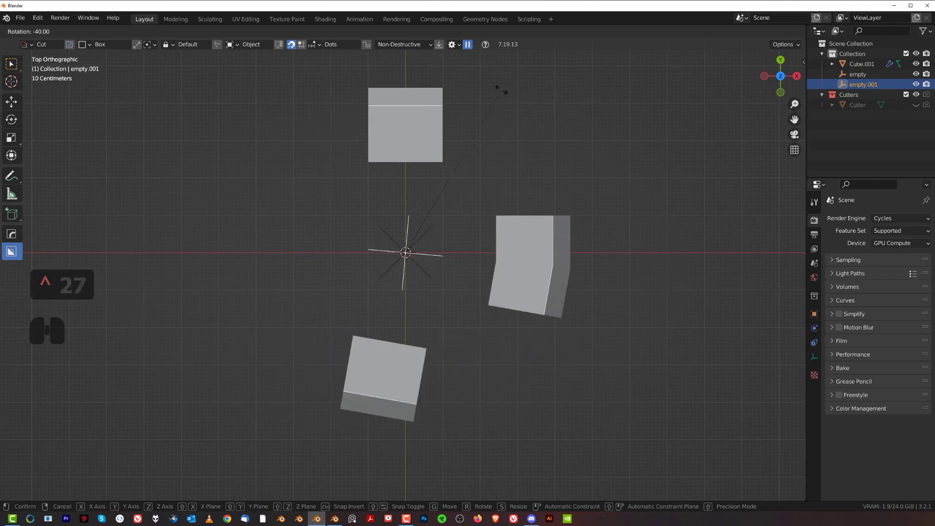
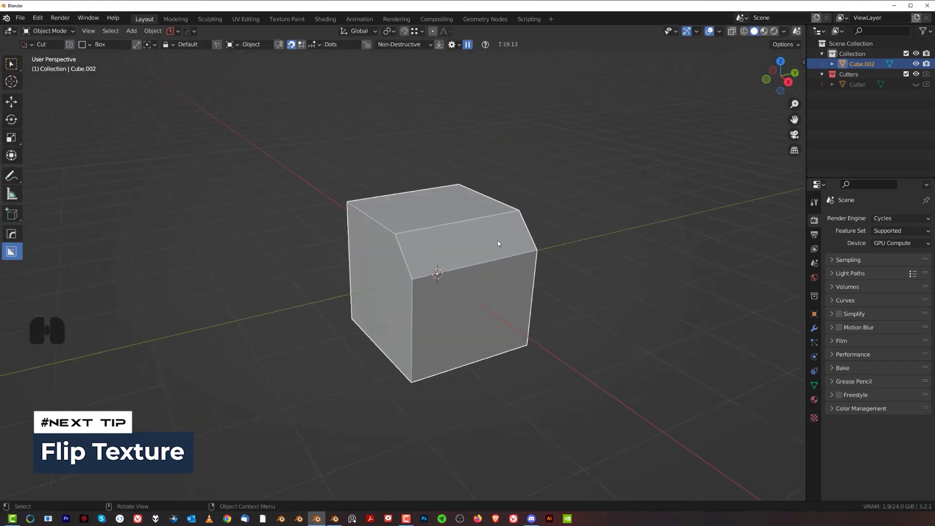
Step: Drop the 450 lettering decal from the DECALmachine library onto the cube's front face and position it
left_click(509, 231)
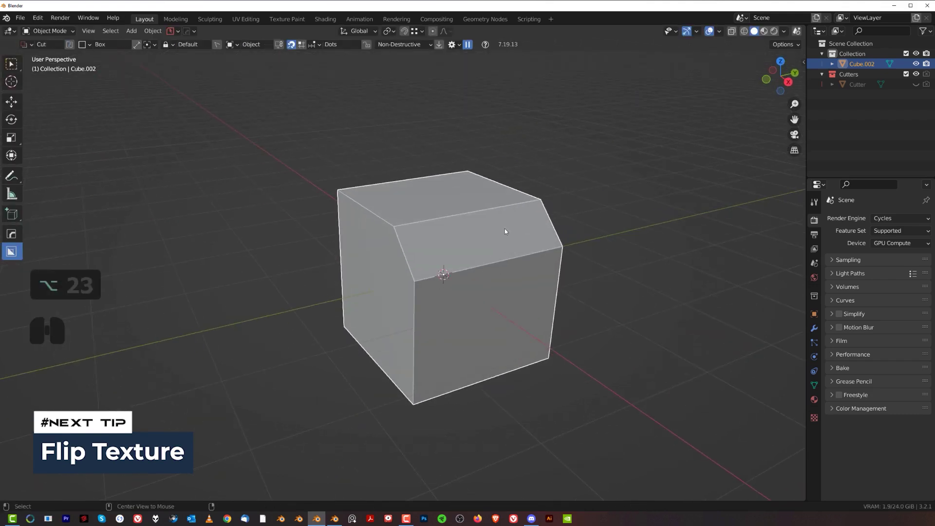
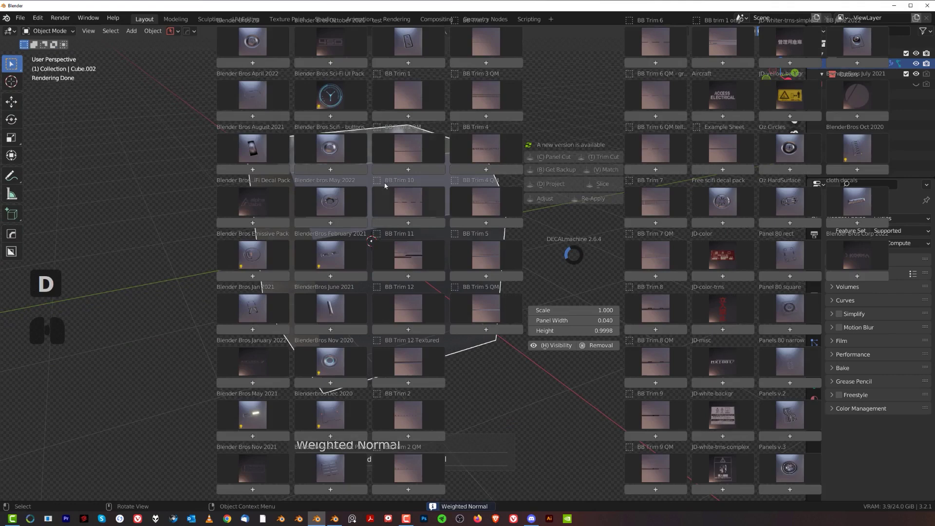
left_click(346, 47)
left_click(328, 82)
key("g")
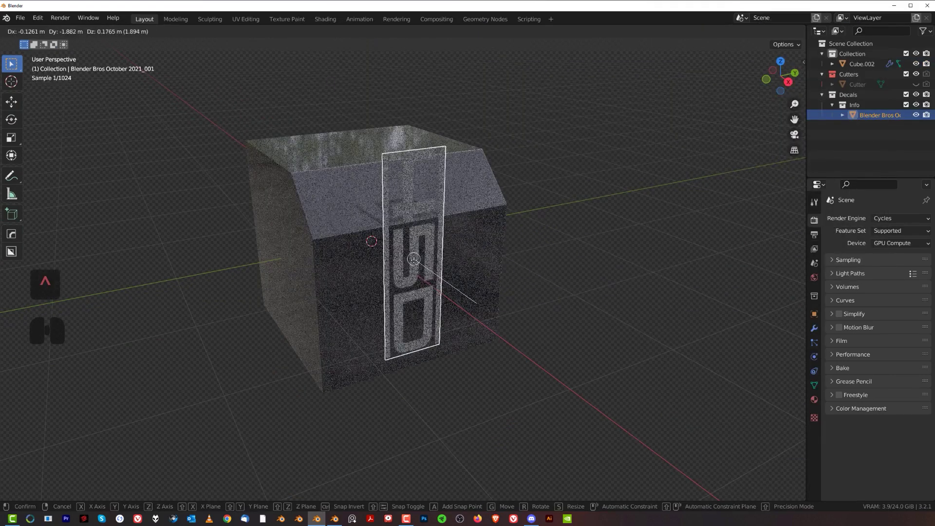
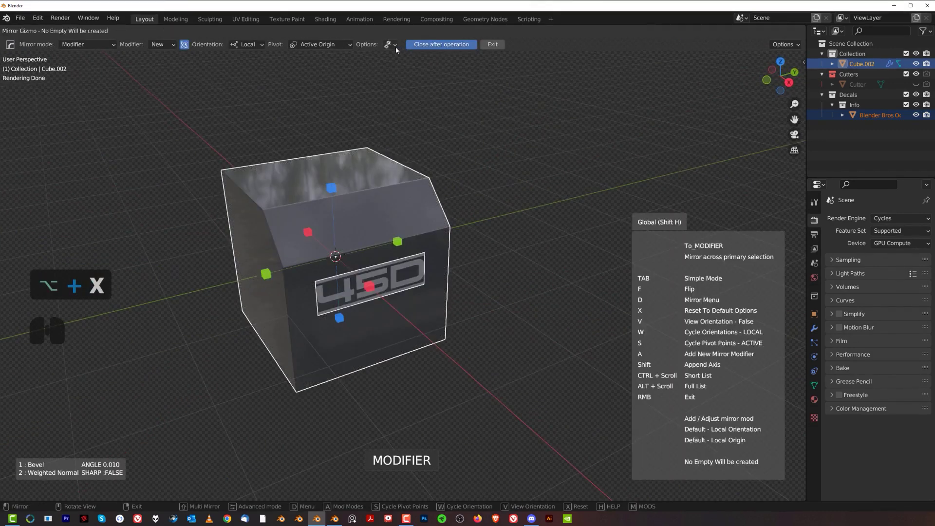
Step: Mirror the 450 decal across the cube onto the opposite face and orbit to check it
left_click(395, 48)
left_click(377, 84)
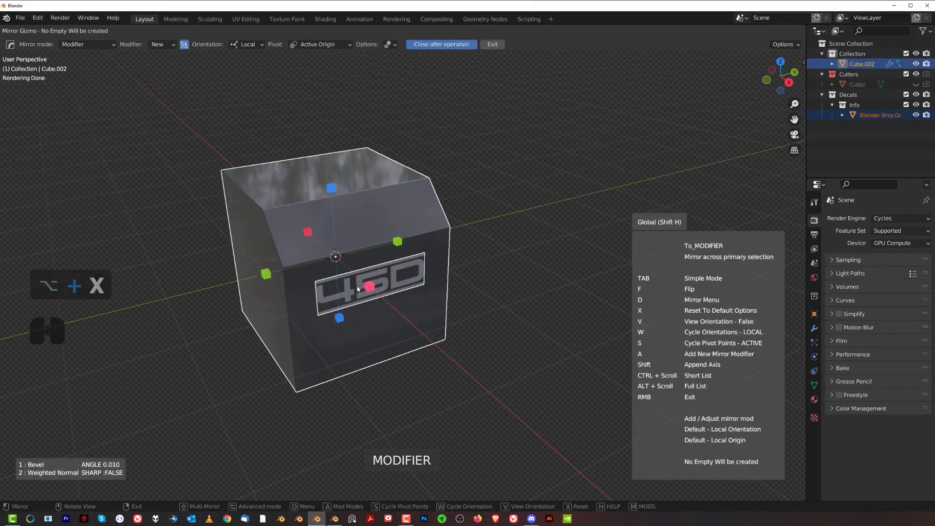
left_click(375, 288)
middle_click(381, 277)
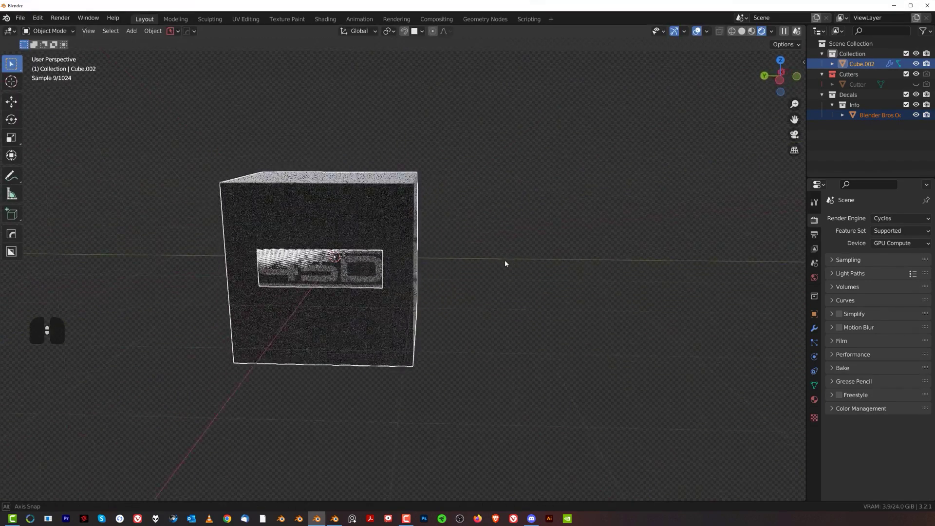